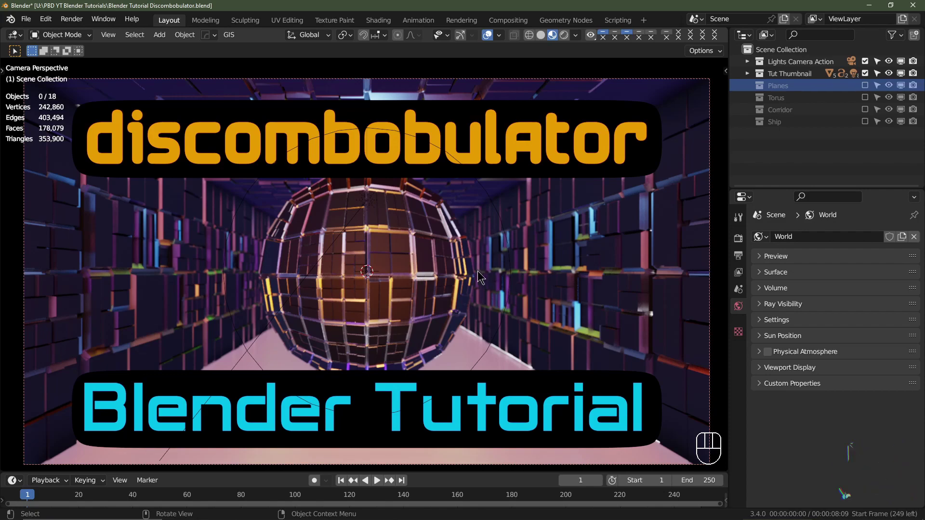
Step: Orbit around the corridor wall and greebled sphere, then return to the scene camera view
drag(468, 281, 468, 283)
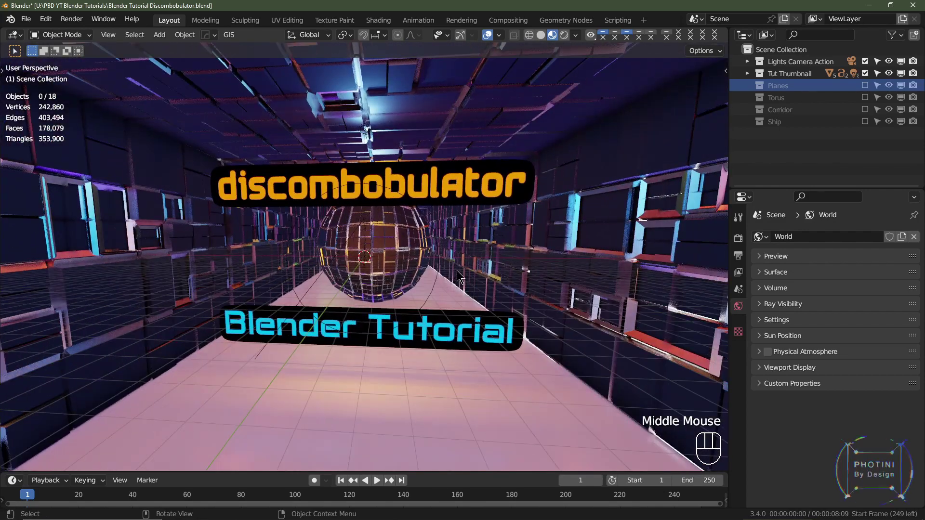
scroll(up, 3)
drag(411, 263, 508, 256)
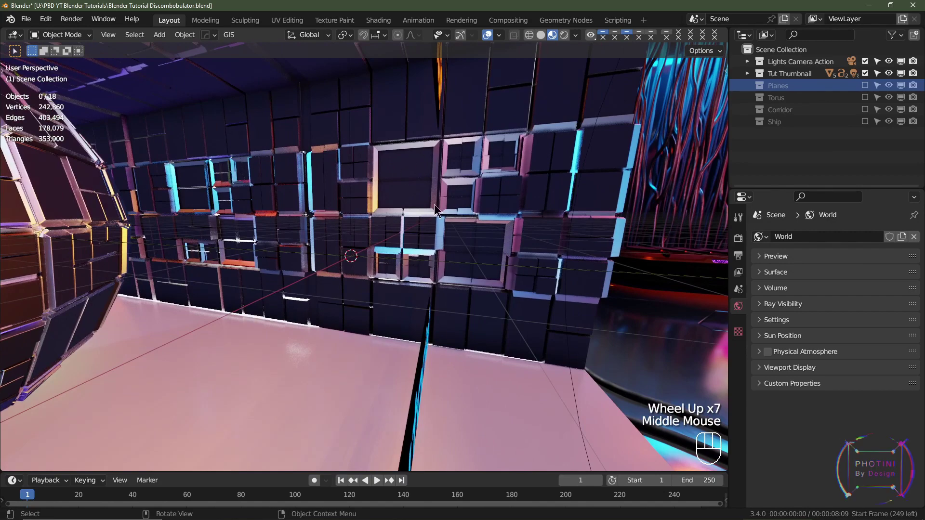
drag(407, 252, 298, 257)
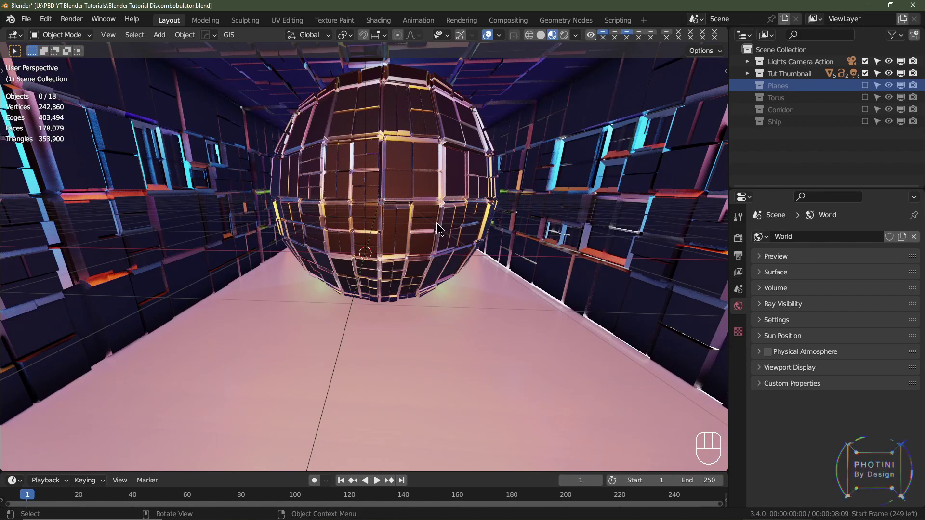
drag(416, 234, 416, 220)
key(KP_0)
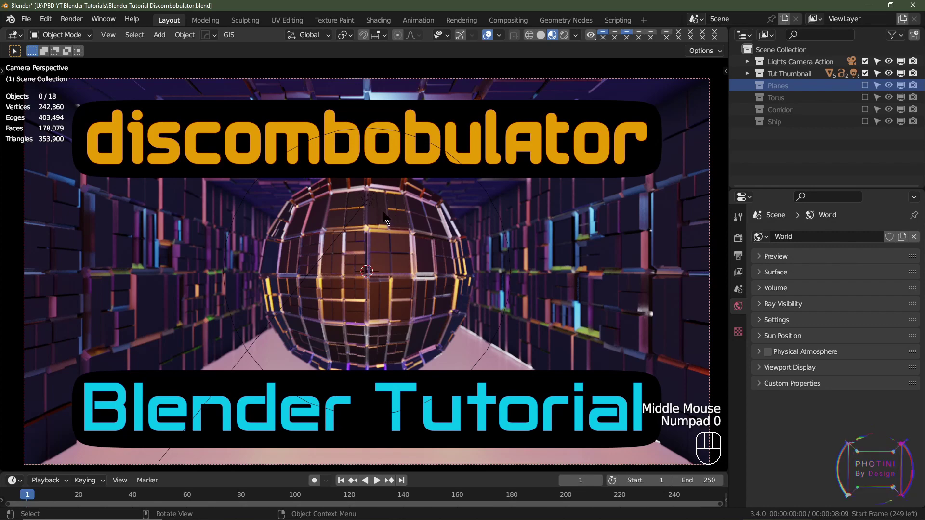
Step: Hide the Tut Thumbnail collection and enable the Planes collection in the Outliner
click(864, 74)
click(867, 88)
drag(586, 247, 513, 288)
scroll(up, 3)
Step: Frame Plane 1 and re-include the Tut Thumbnail collection alongside it
click(369, 262)
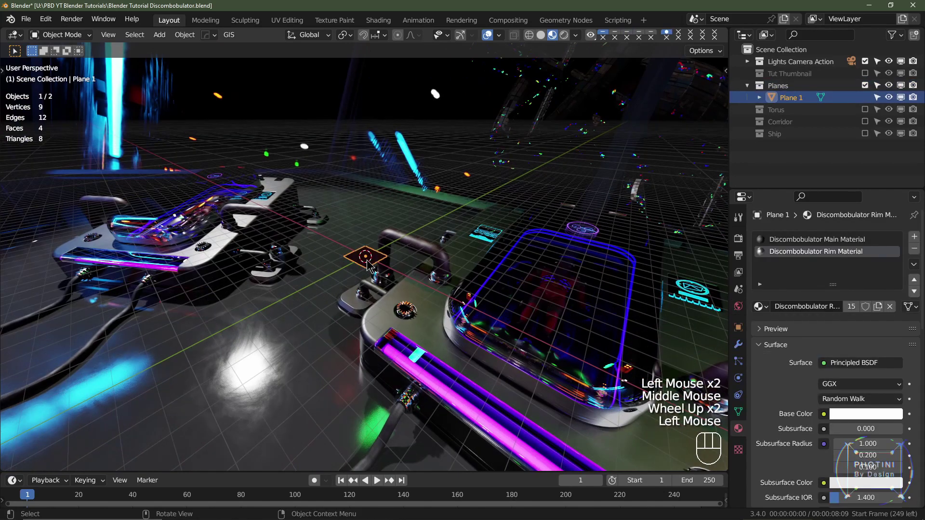
key(KP_Decimal)
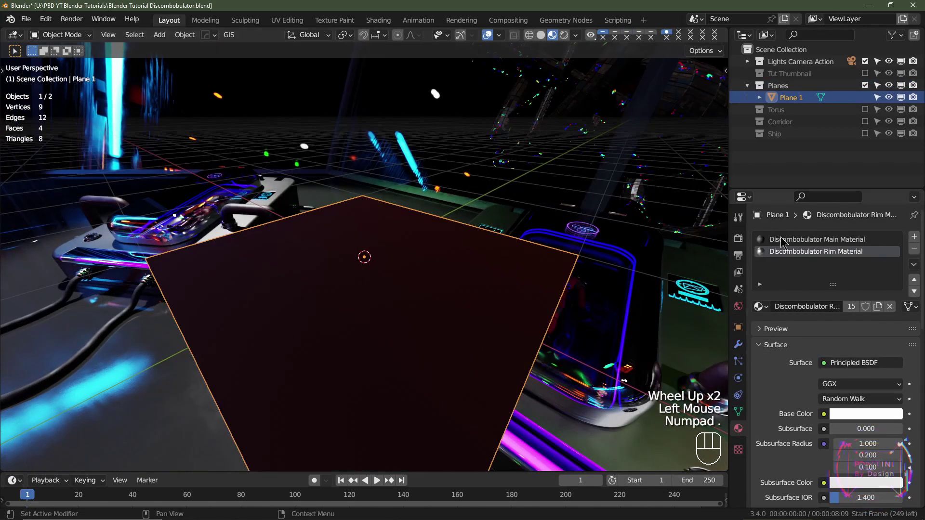
click(790, 245)
click(791, 252)
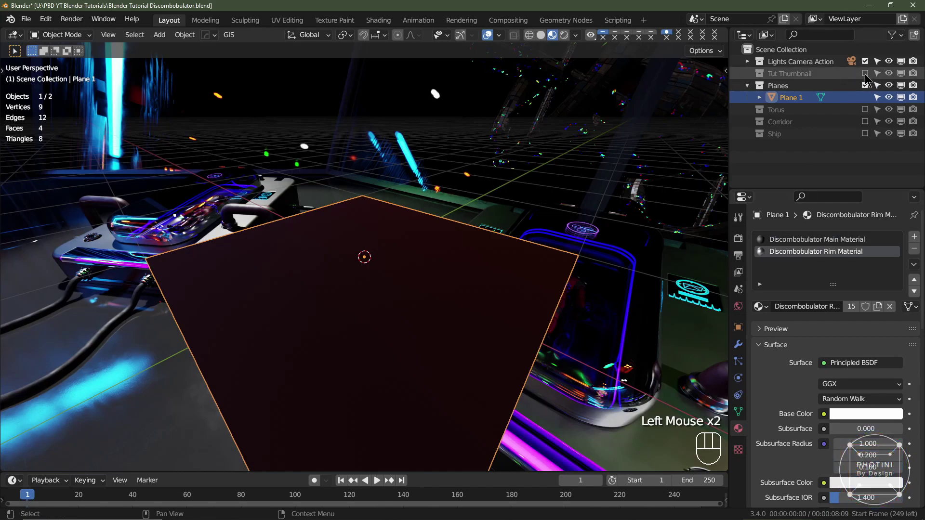
Step: Inspect Plane 1 inside the corridor and view it through the scene camera
drag(658, 187, 624, 193)
key(KP_0)
drag(417, 234, 487, 241)
scroll(up, 3)
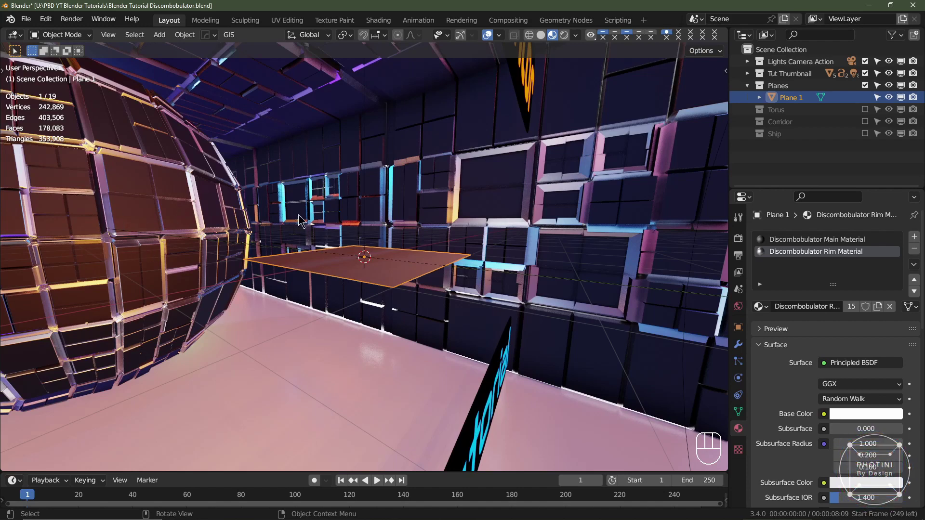
key(KP_0)
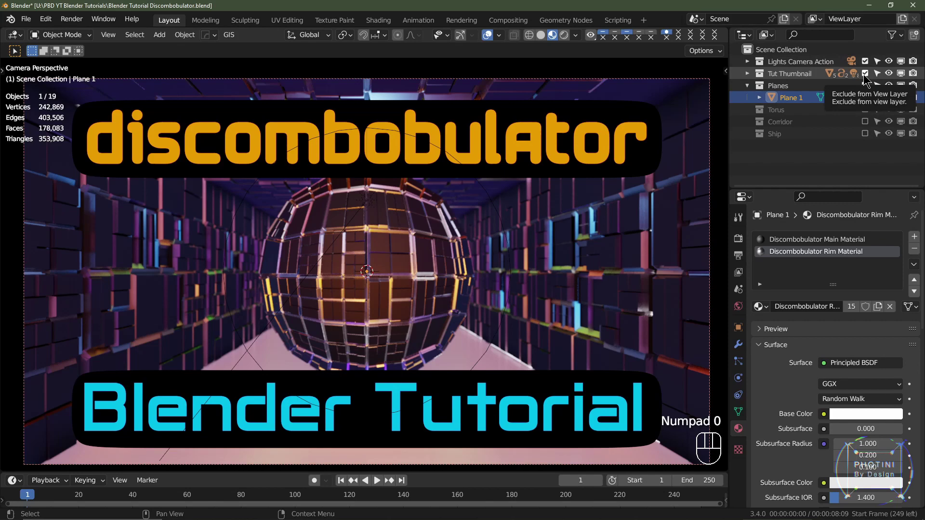
Step: Exclude the Tut Thumbnail collection again and frame Plane 1 in the viewport
click(865, 76)
click(787, 101)
key(KP_Decimal)
drag(418, 354, 380, 370)
scroll(up, 3)
scroll(down, 3)
Step: Adjust Plane 1's Discombobulator Rim Material, lowering its roughness to about a third
click(793, 246)
scroll(down, 3)
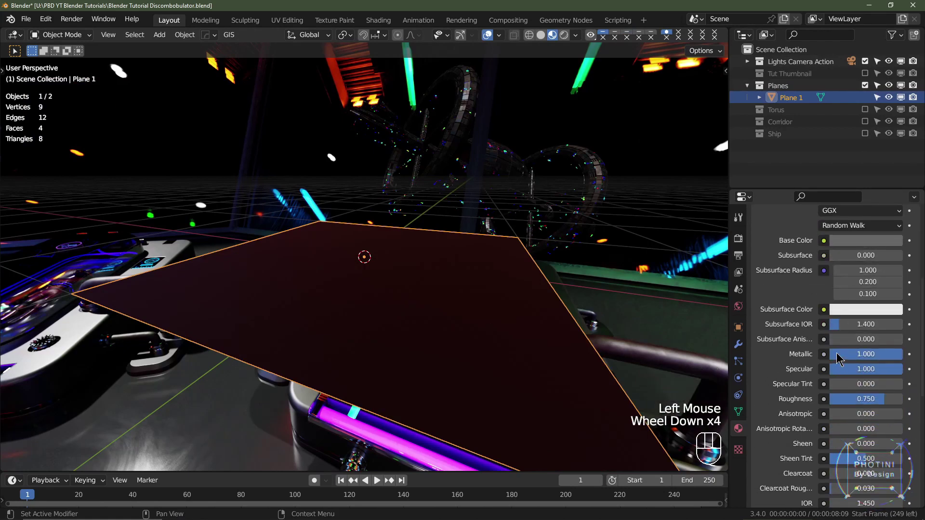
scroll(up, 3)
click(814, 254)
scroll(down, 3)
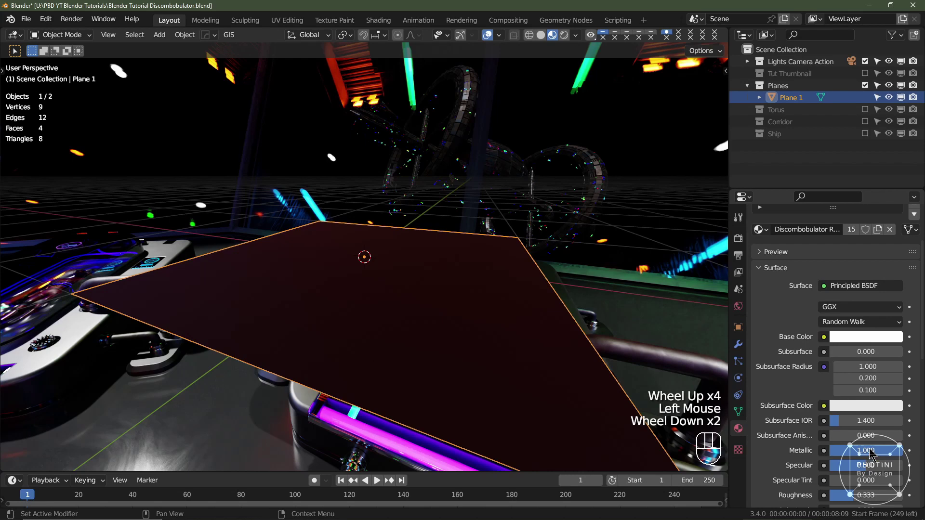
click(851, 343)
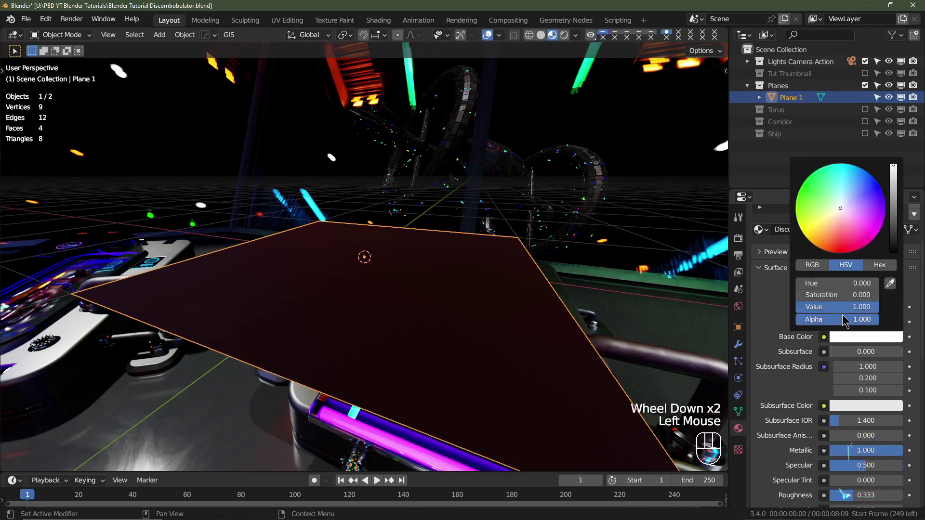
scroll(down, 3)
scroll(down, 3)
scroll(down, 3)
scroll(down, 3)
scroll(down, 3)
drag(357, 324, 545, 334)
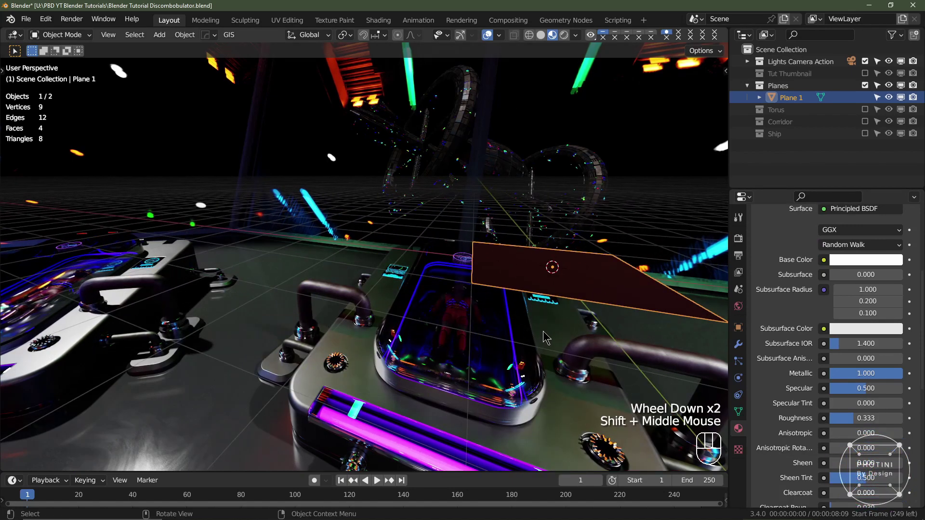
drag(550, 318, 540, 328)
drag(539, 323, 500, 308)
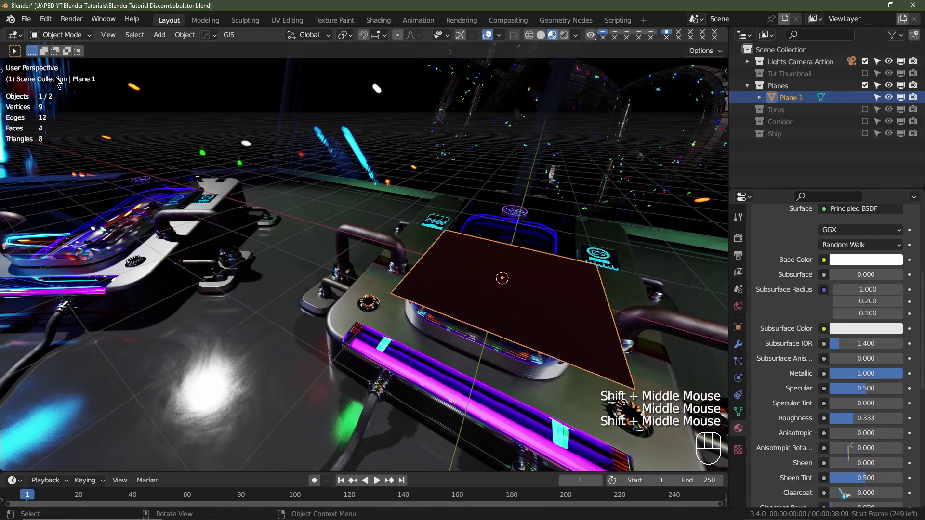
Step: Confirm Add Mesh: Discombobulator is enabled in Preferences and close the window
click(44, 26)
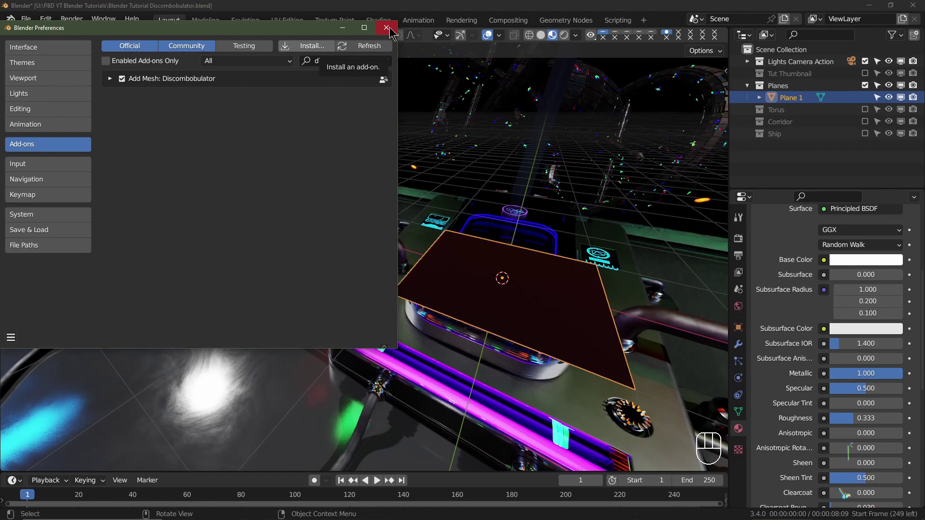
drag(598, 316, 566, 308)
click(488, 310)
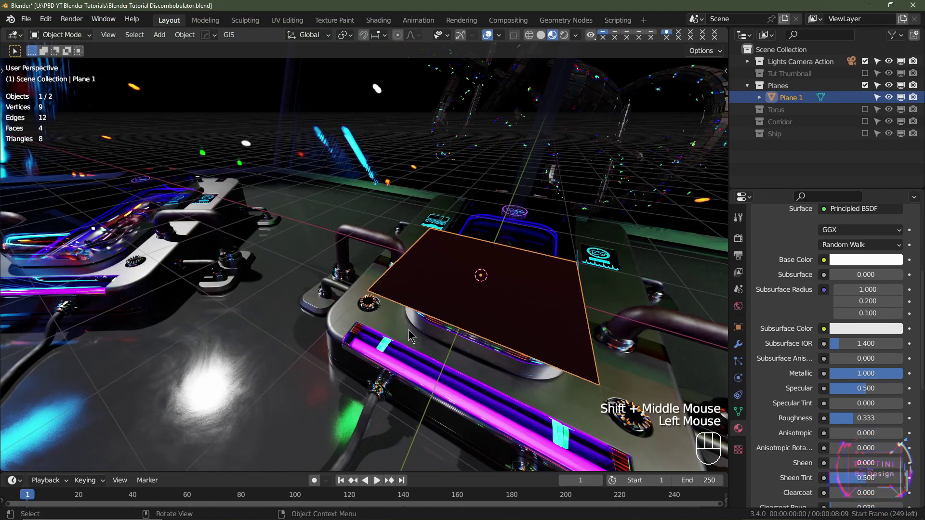
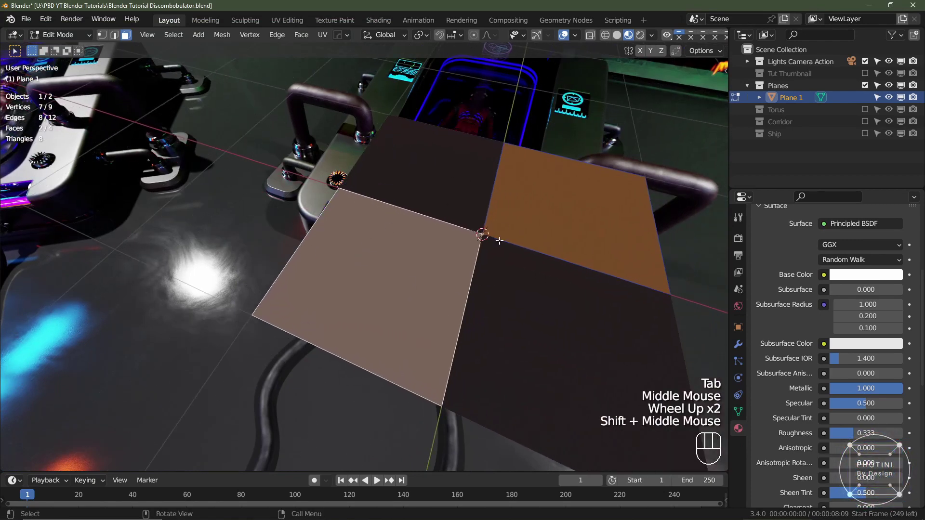
Step: Subdivide Plane 1 into four faces, undoing an extra trial subdivision
key(a)
key(a)
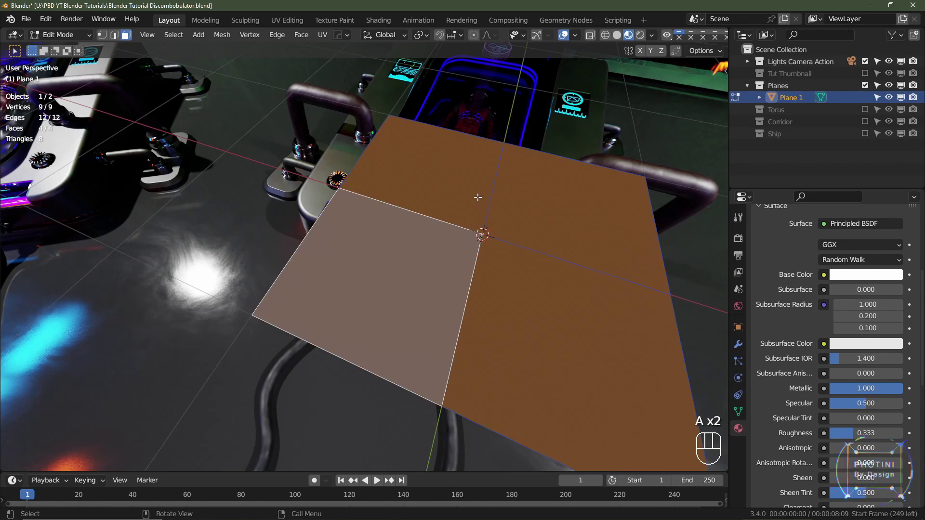
drag(480, 200, 440, 270)
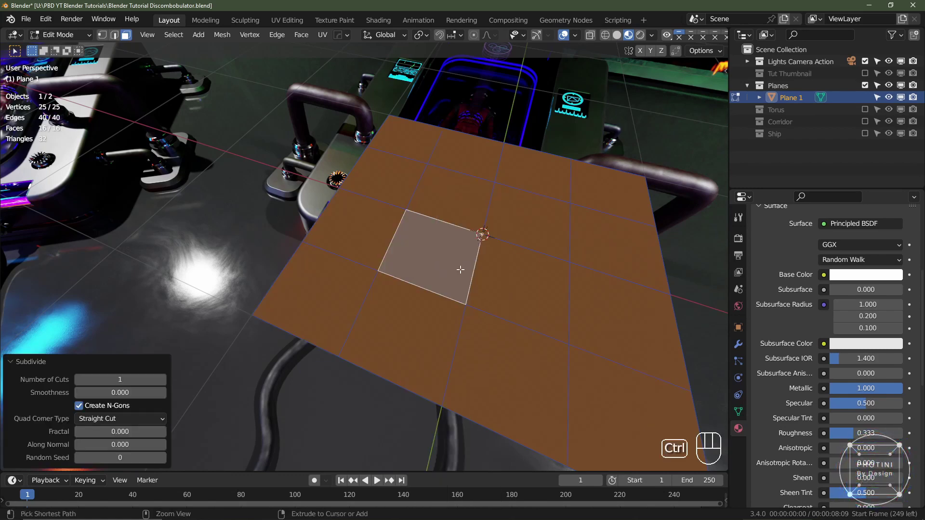
key(ctrl+z)
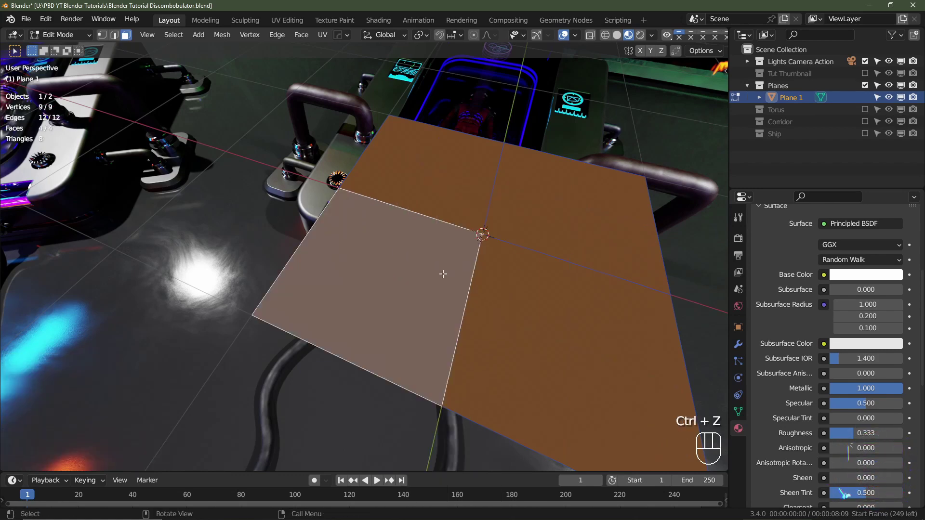
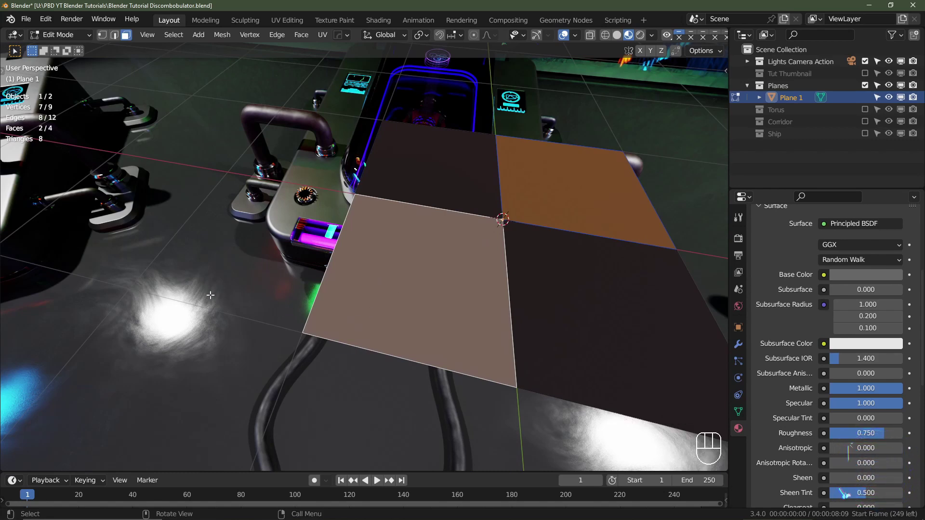
Step: Run Discombobulator on the two diagonal faces with max height 0.10 and minimum doodads 1
key(shift+a)
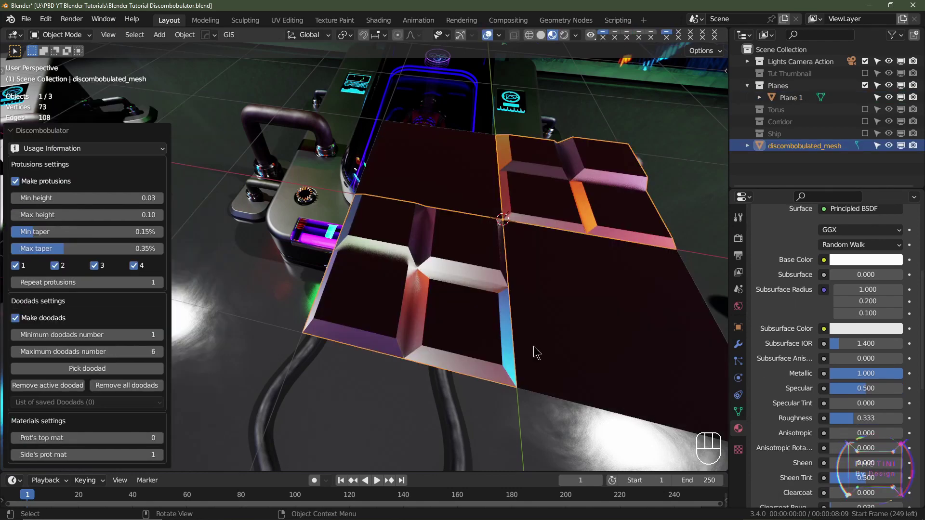
Step: Try Repeat protrusions at 2, inspect the result, then set it back to 1
click(15, 134)
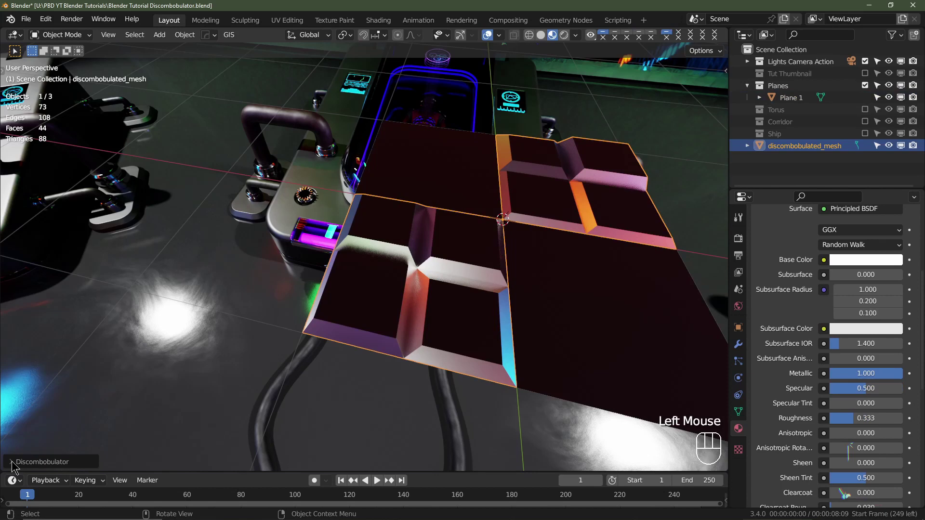
click(14, 464)
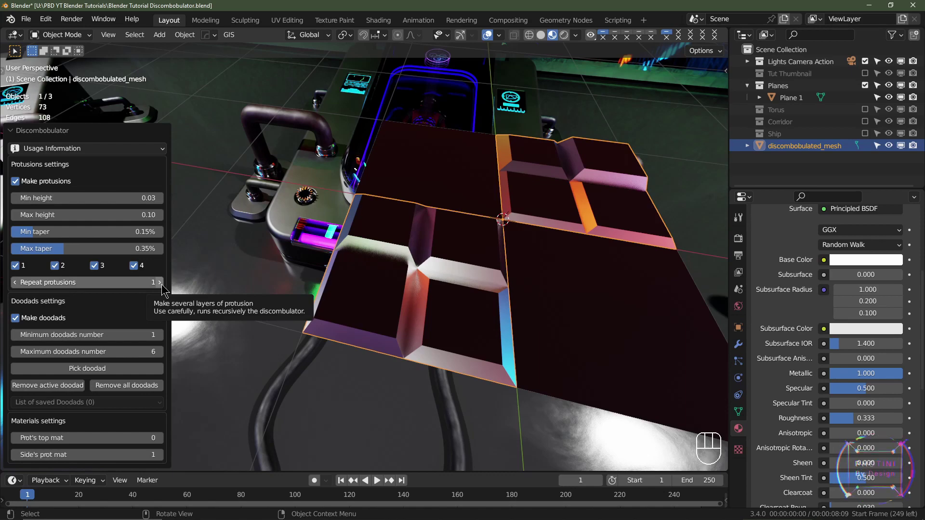
click(164, 287)
drag(569, 259, 494, 203)
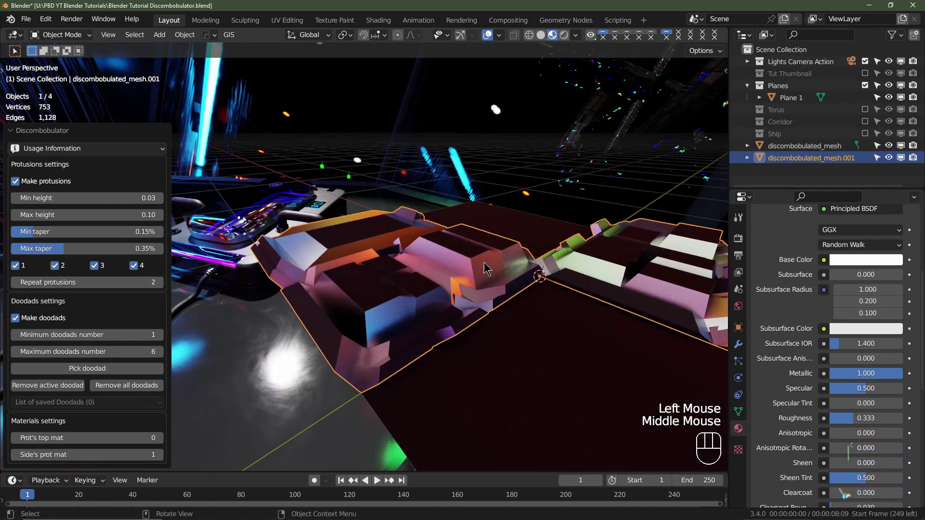
drag(494, 268, 516, 261)
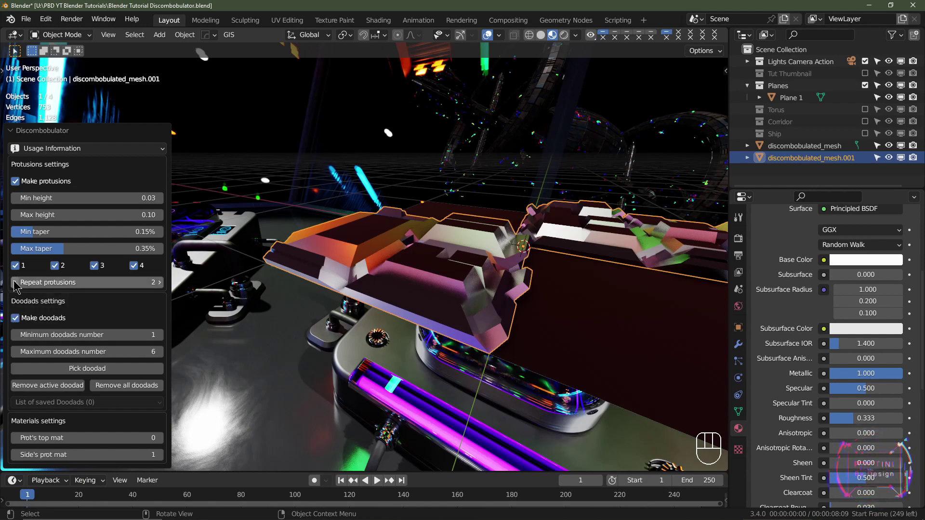
click(15, 286)
drag(487, 273, 497, 283)
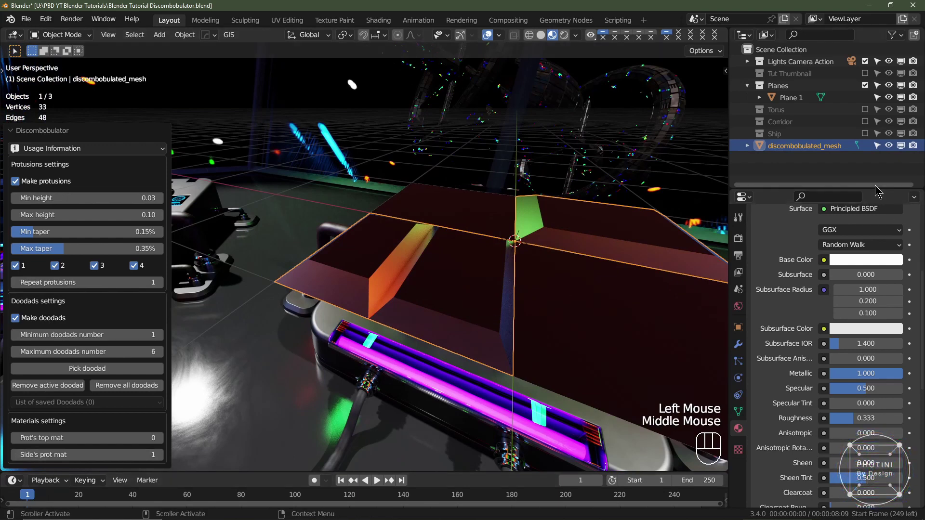
Step: Review discombobulated_mesh's material slots and make the rim material slot active
scroll(up, 3)
click(798, 242)
scroll(up, 3)
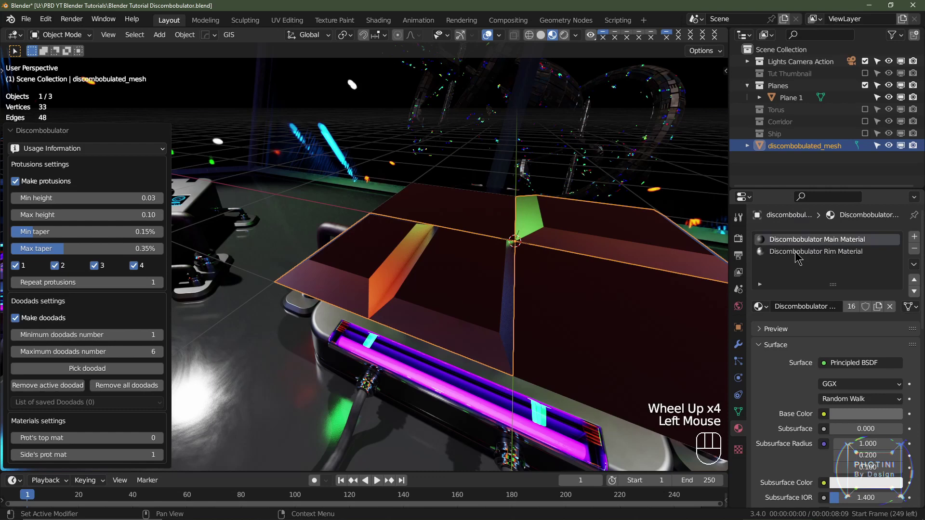
click(797, 254)
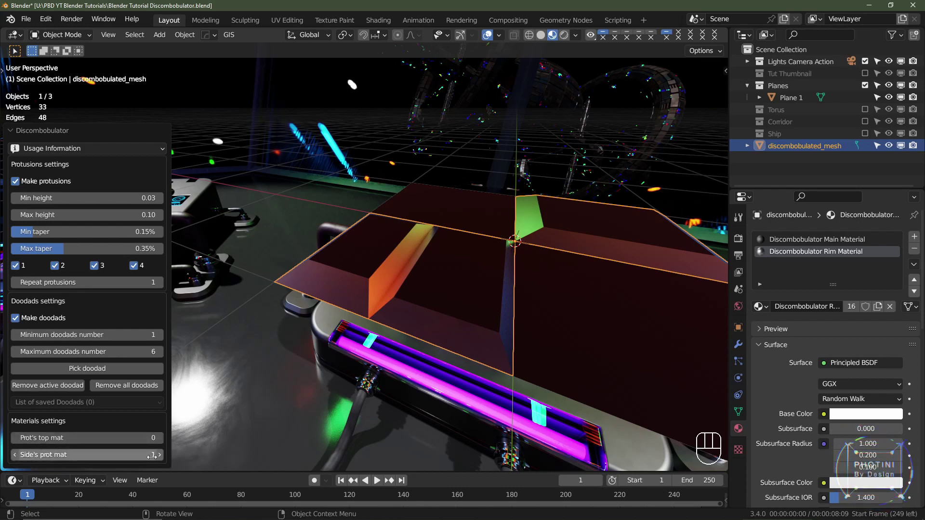
Step: Use material 1 for protrusion sides and material 0 for protrusion tops
click(15, 460)
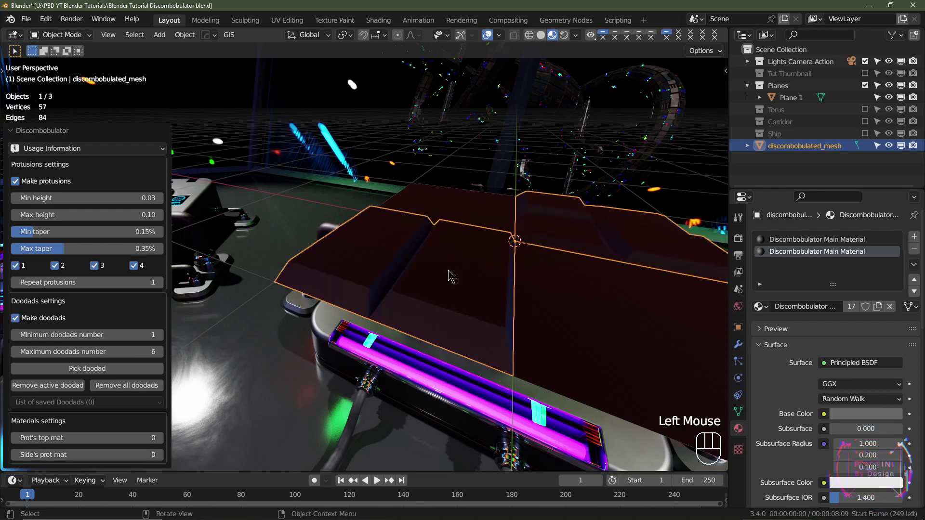
click(162, 439)
click(15, 441)
click(163, 457)
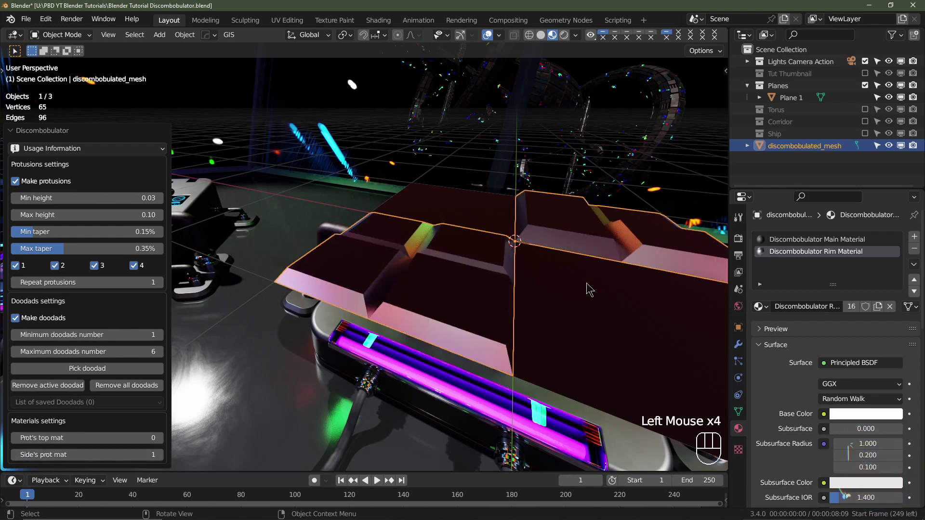
drag(583, 296, 544, 280)
middle_click(548, 297)
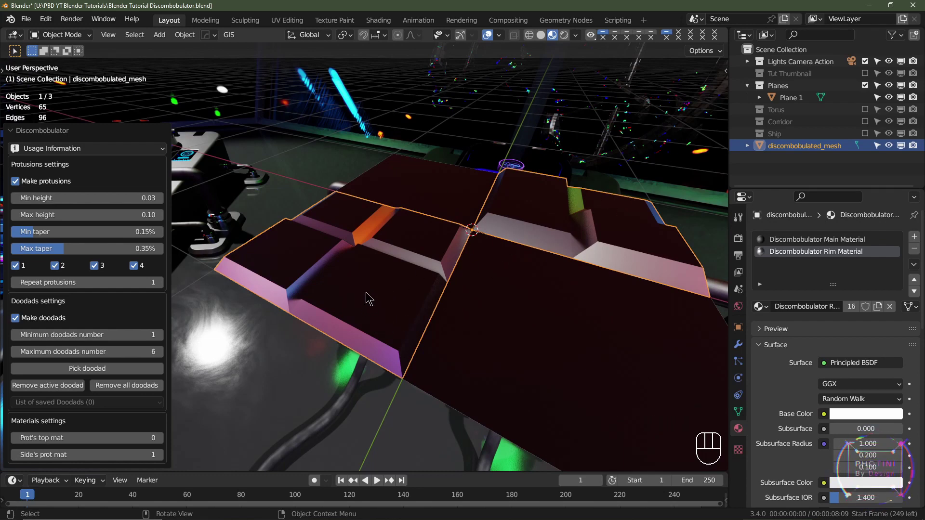
Step: Delete discombobulated_mesh, select two faces of Plane 1 and reopen Discombobulator with Repeat protrusions 2
key(Delete)
click(452, 295)
key(Tab)
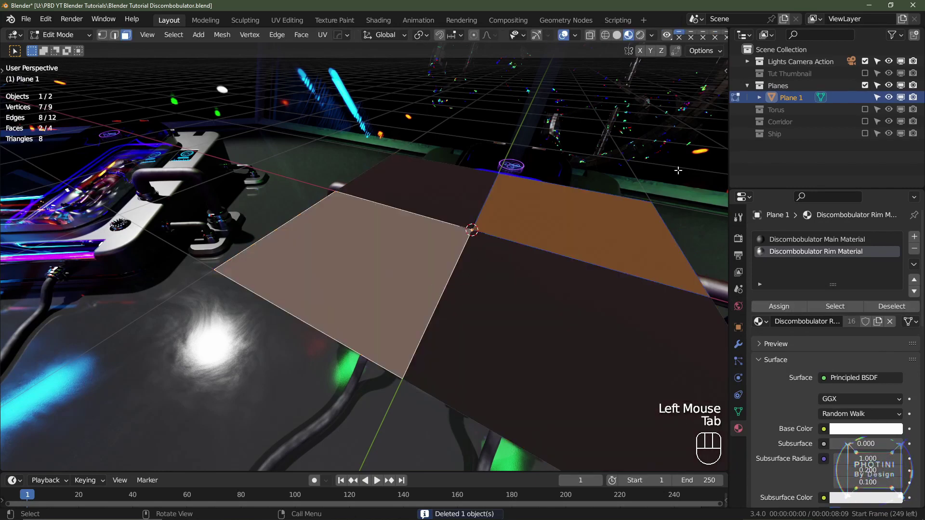
click(785, 90)
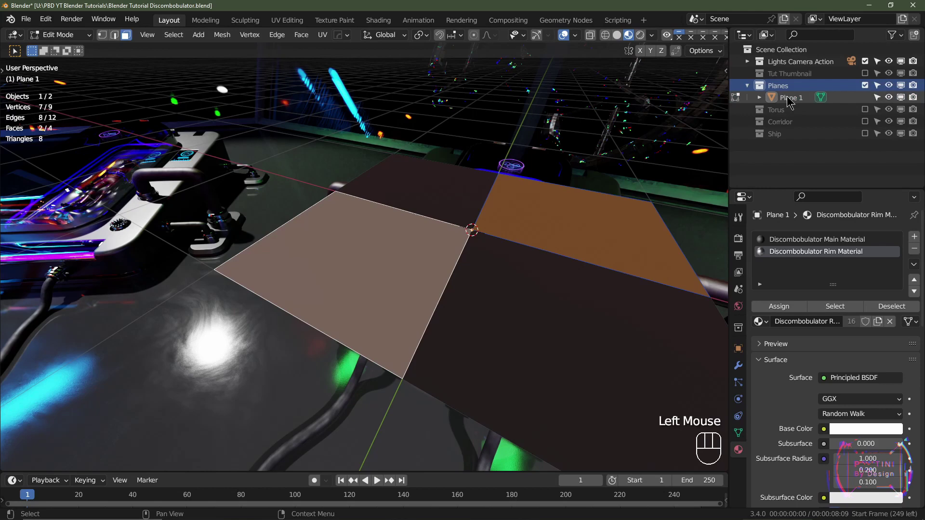
click(789, 100)
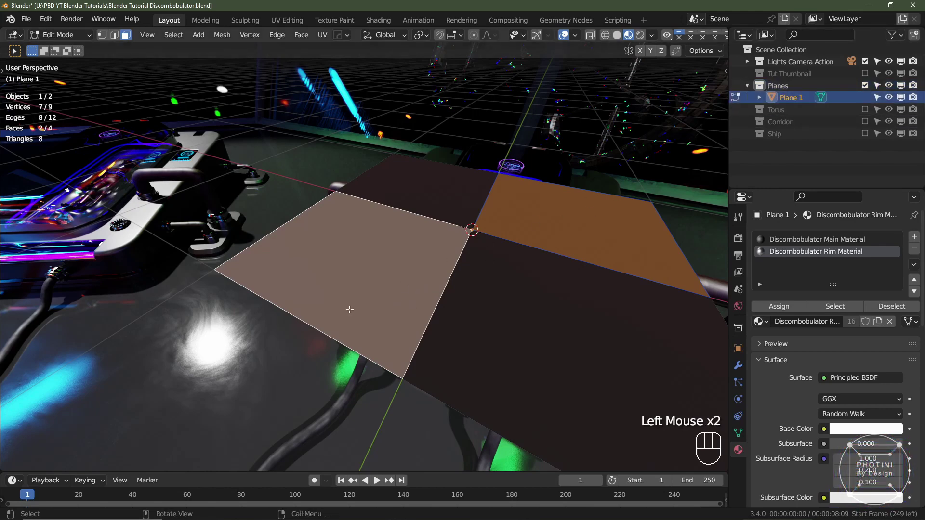
key(shift+a)
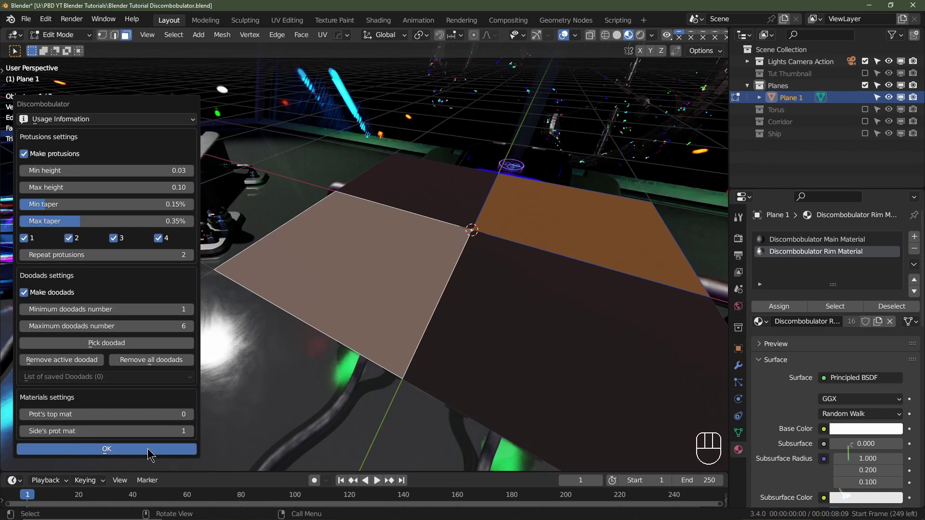
Step: Generate the two-repeat mesh and toggle visibility to compare it with the single-pass mesh
click(15, 134)
click(804, 107)
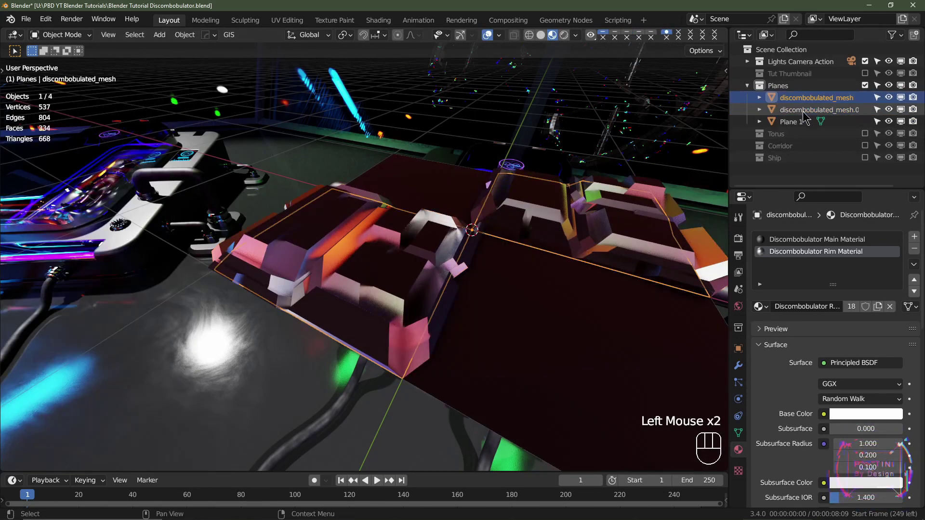
click(804, 117)
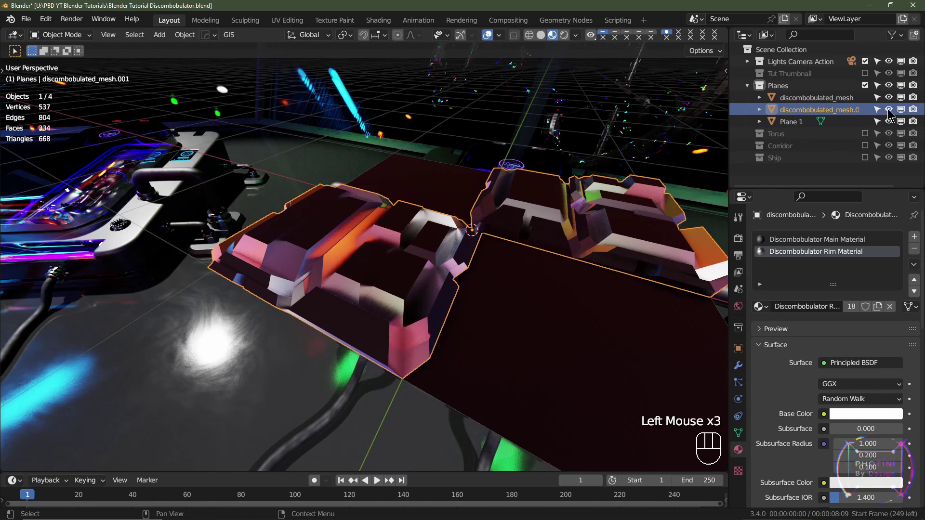
click(889, 114)
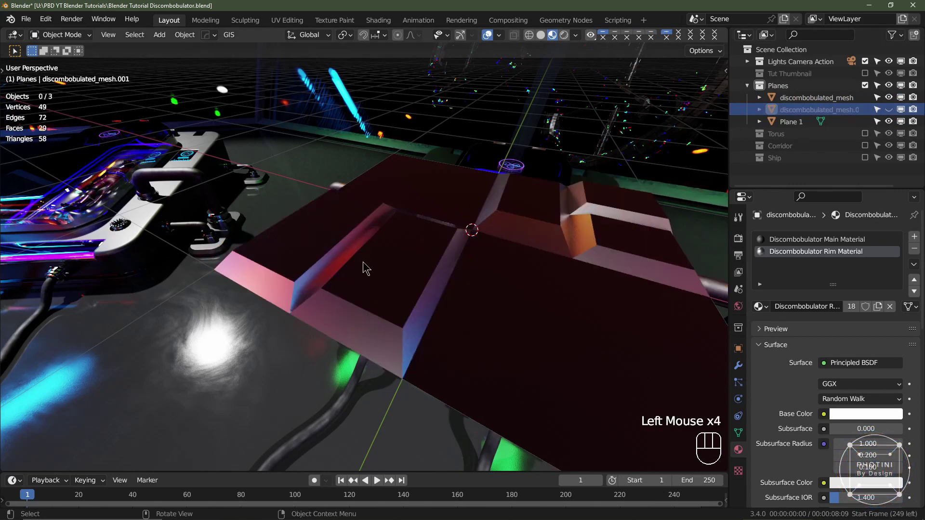
click(892, 104)
click(891, 115)
drag(359, 295, 372, 284)
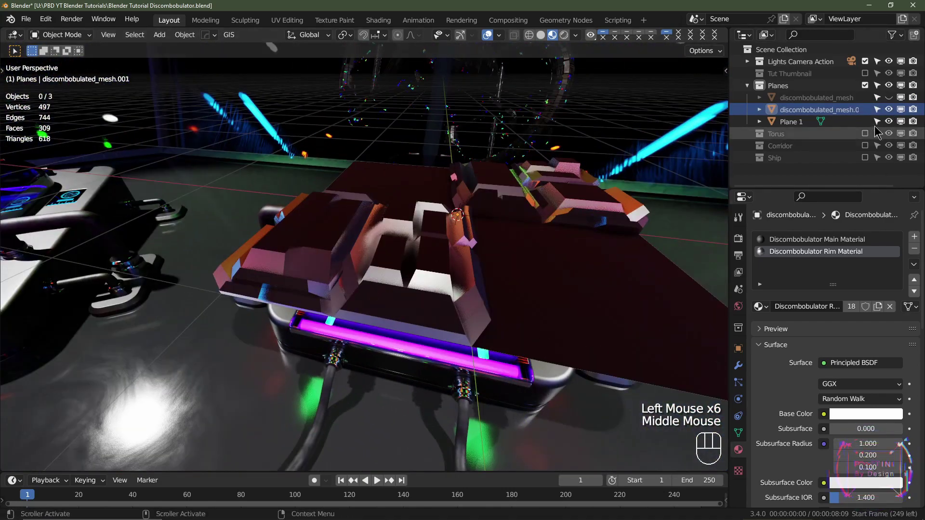
Step: Delete the single-pass discombobulated mesh, keeping the two-repeat one
click(890, 102)
click(817, 103)
key(Delete)
drag(664, 240, 634, 265)
Step: Discombobulate Plane 1's other two faces with protrusion repeats back at 1
click(537, 350)
scroll(down, 3)
scroll(up, 3)
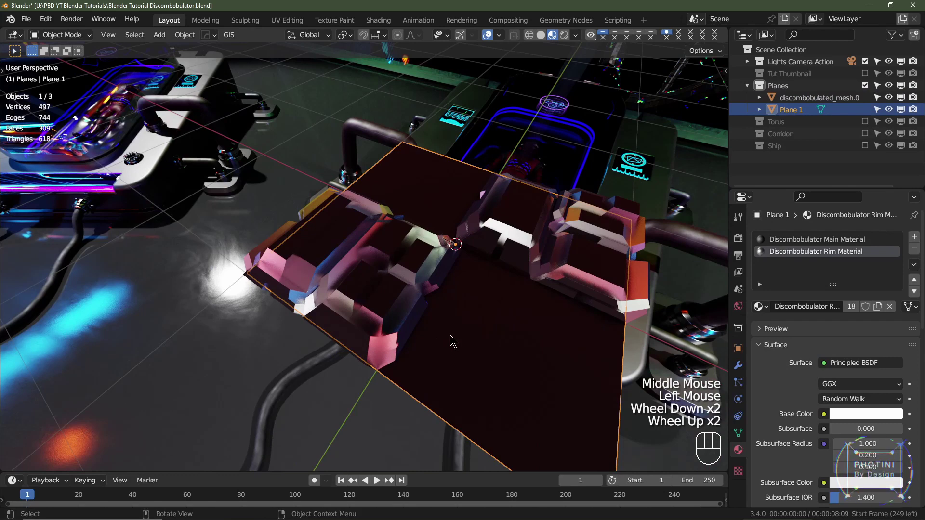
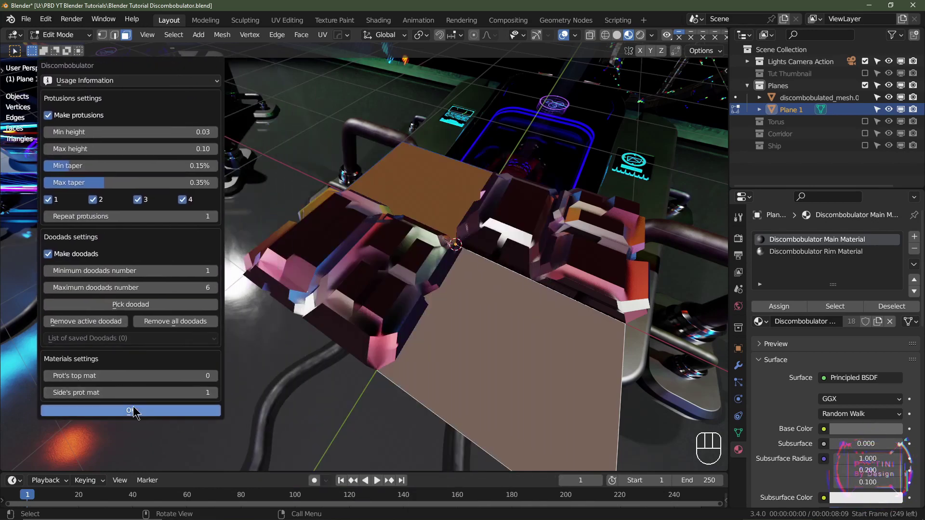
drag(617, 395, 617, 368)
click(619, 397)
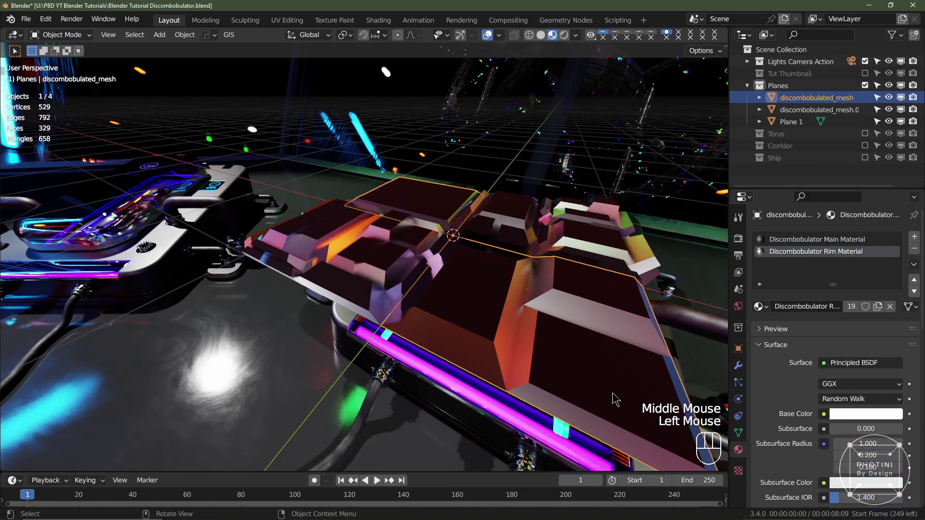
key(g)
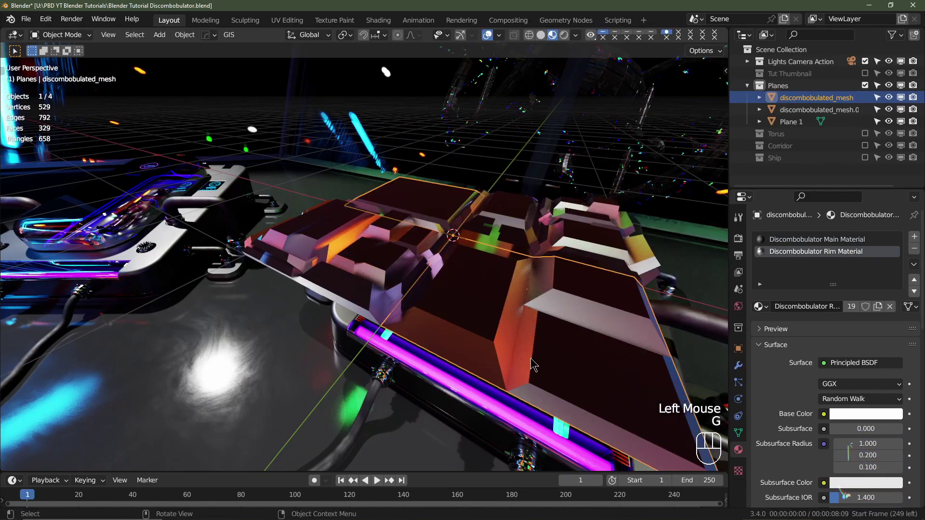
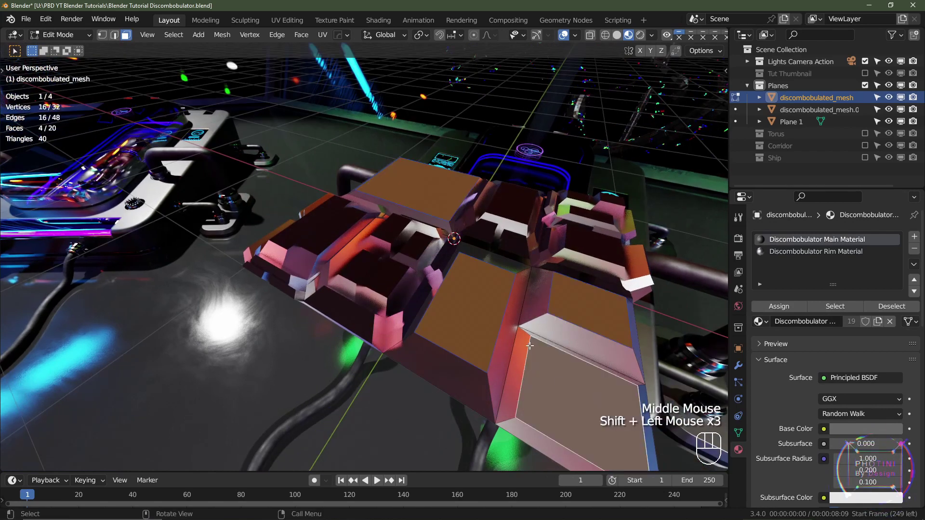
Step: Run Discombobulator on the top faces with max height 0.08, taper 0.25 and 2 protrusion repeats
key(shift+a)
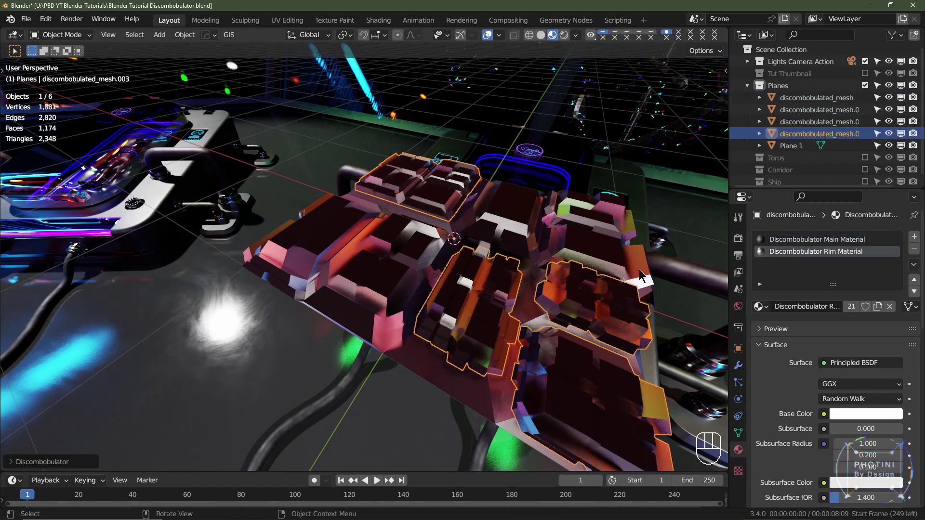
Step: Leave Edit Mode and toggle the detail meshes' visibility in the Outliner to compare them
key(Tab)
key(Tab)
click(893, 126)
click(891, 137)
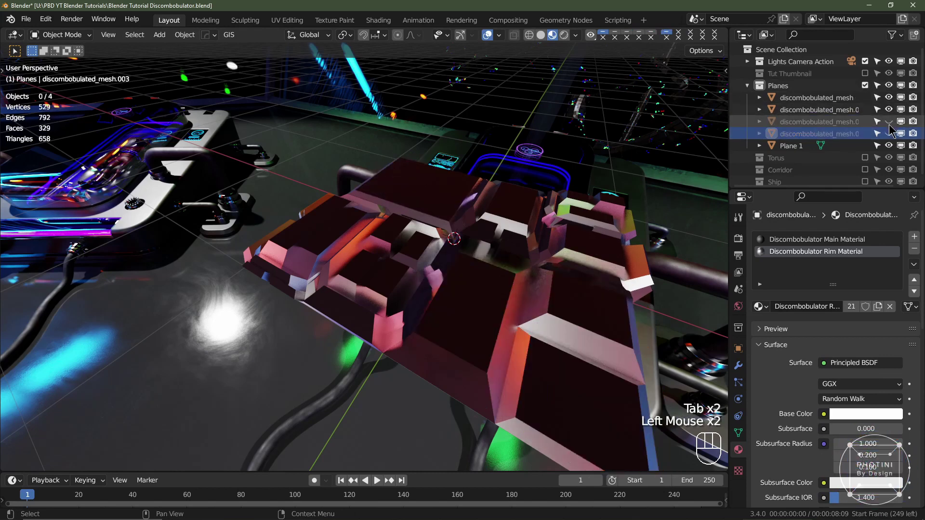
click(891, 127)
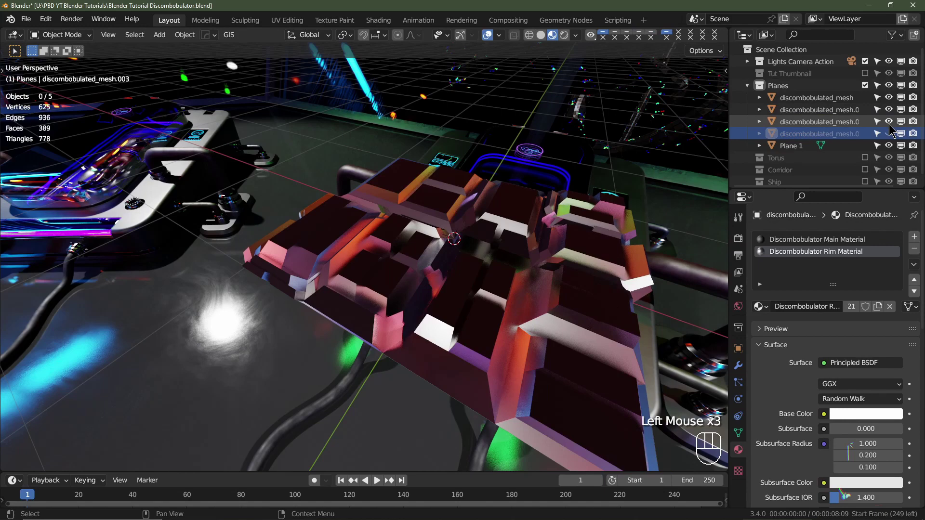
click(891, 127)
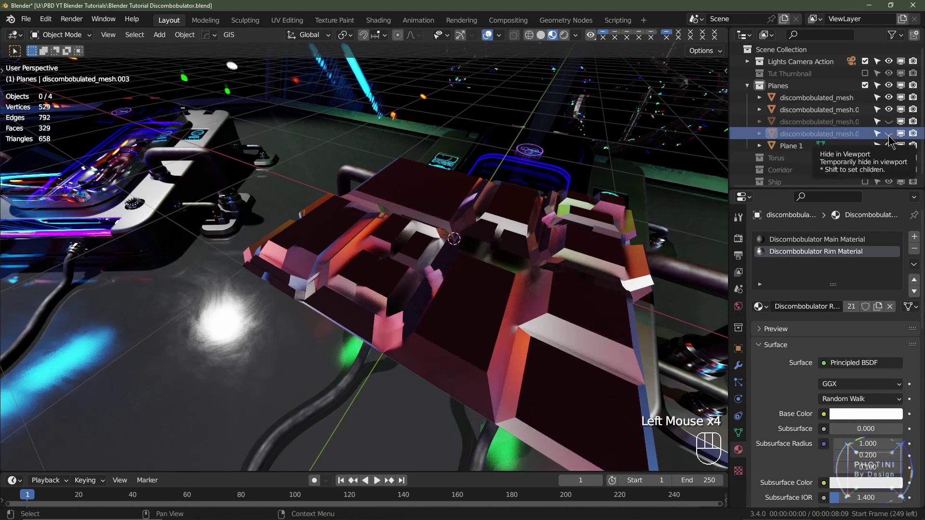
click(890, 138)
click(890, 138)
click(890, 125)
Step: Delete discombobulated_mesh.003, unhide the remaining detail meshes over the plane and collapse the Planes collection
click(828, 127)
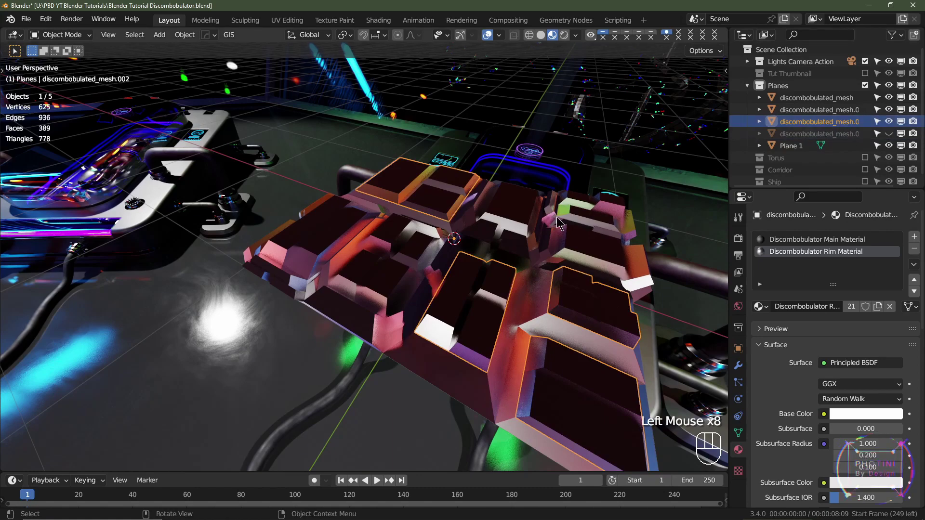
key(Delete)
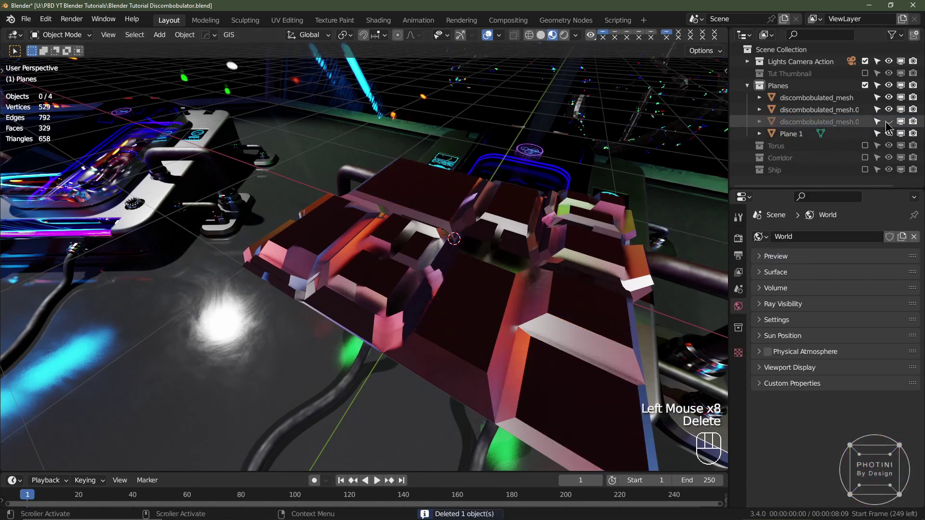
click(892, 126)
drag(549, 271, 696, 275)
drag(452, 276, 286, 264)
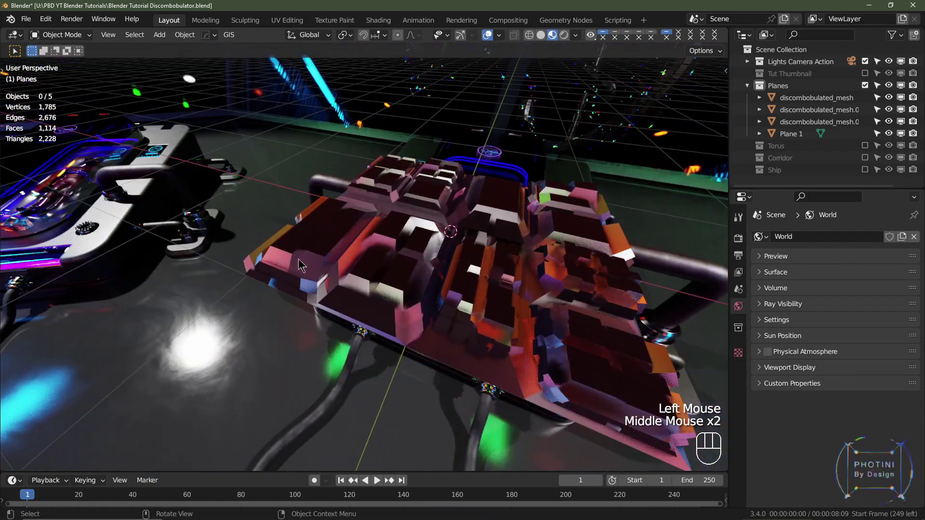
scroll(up, 3)
scroll(down, 3)
drag(504, 287, 526, 289)
scroll(down, 3)
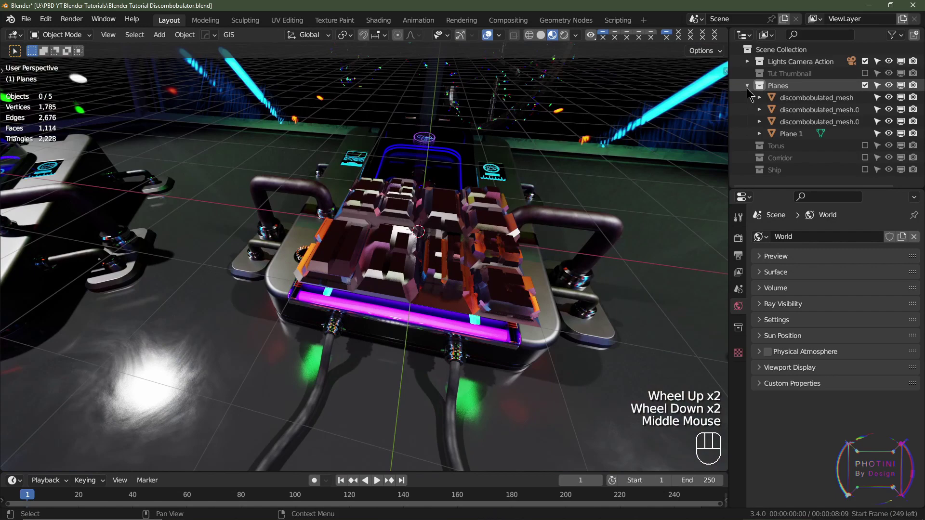
click(751, 90)
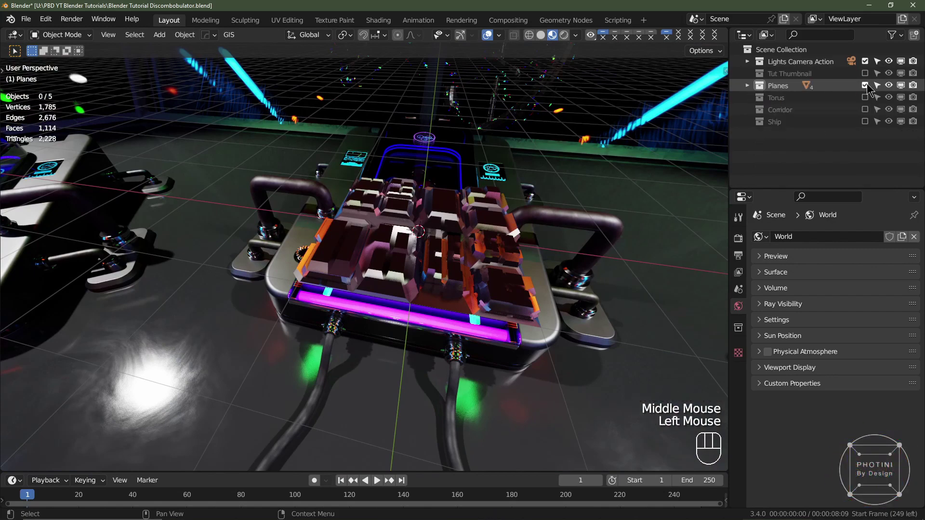
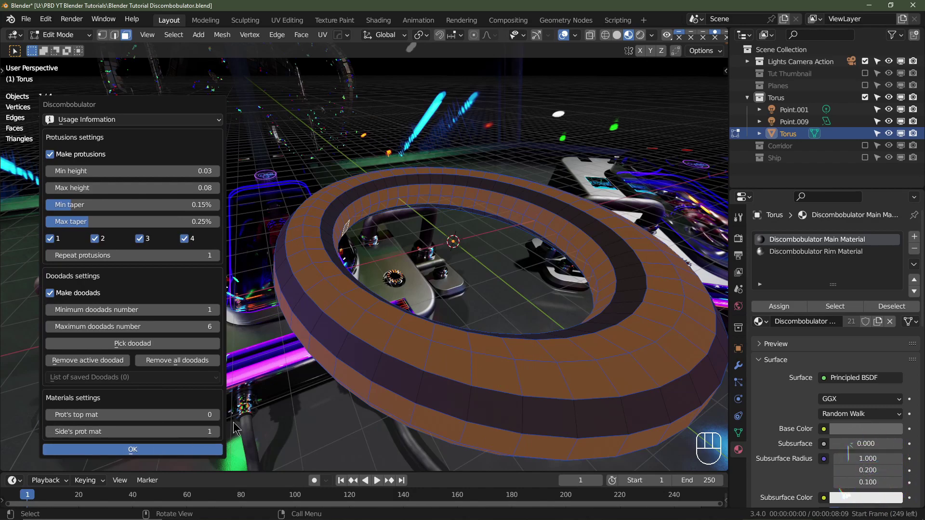
Step: Generate the torus ring detail mesh and toggle it against the original Torus to check the result
key(Tab)
key(Tab)
click(843, 105)
click(843, 109)
click(892, 114)
click(892, 113)
click(891, 148)
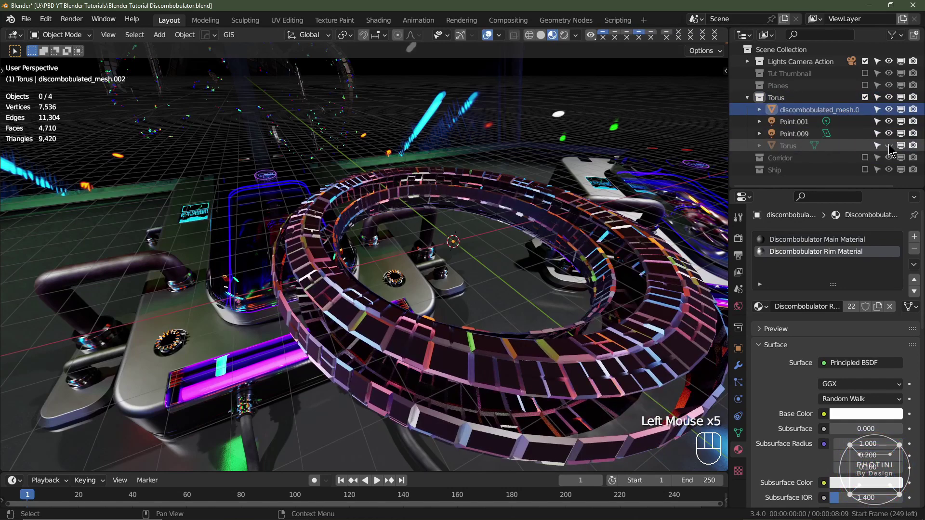
click(891, 148)
middle_click(488, 369)
middle_click(511, 385)
Step: Edit the Torus with its detail mesh hidden and invert the selection to the alternating ring faces
click(504, 333)
key(Tab)
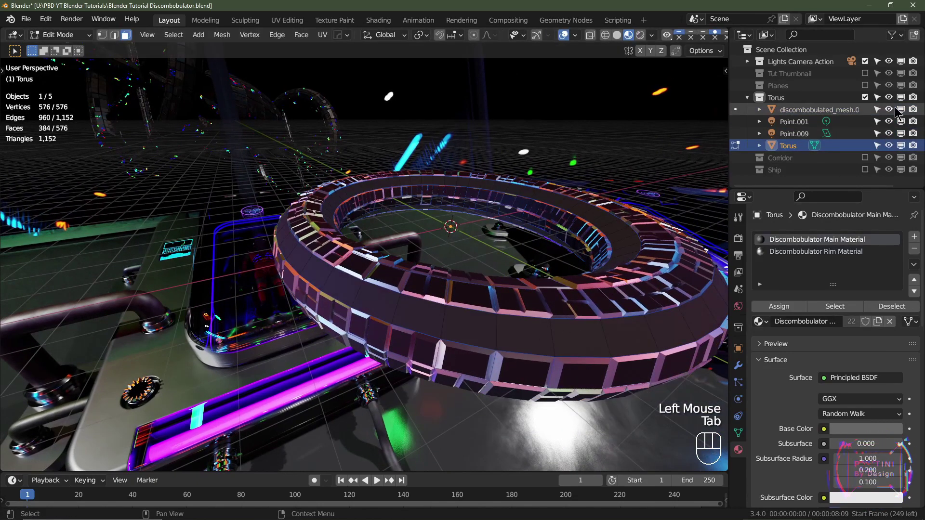
click(889, 108)
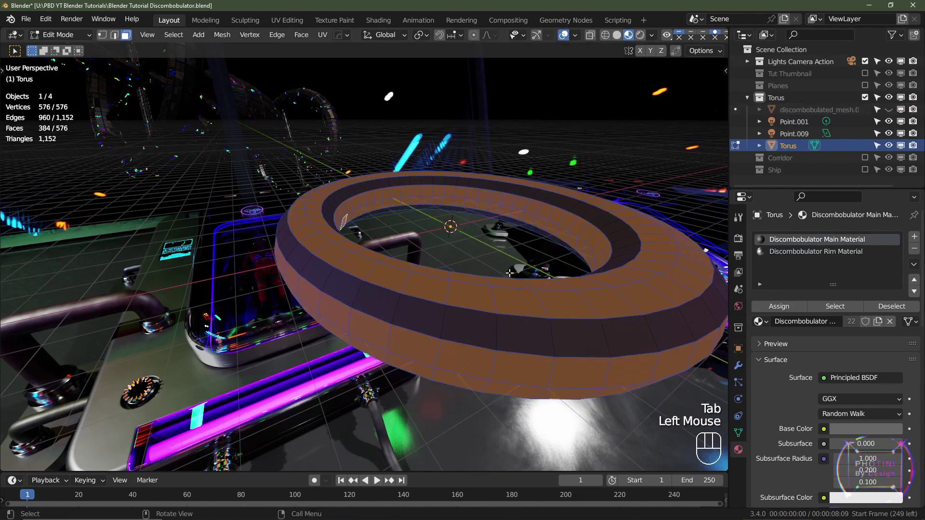
key(ctrl+i)
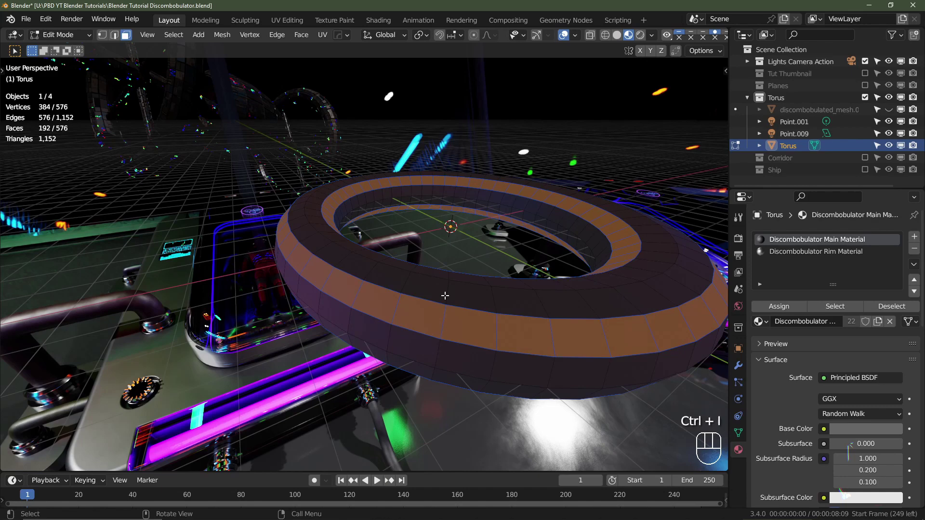
Step: Generate the two-repeat protrusion pass, delete one torus detail mesh and unhide the other two
key(shift+a)
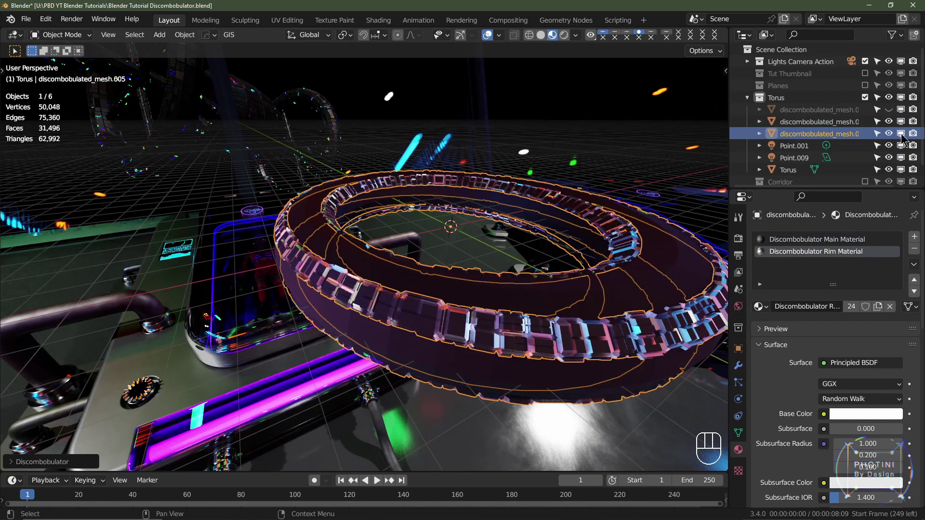
click(891, 138)
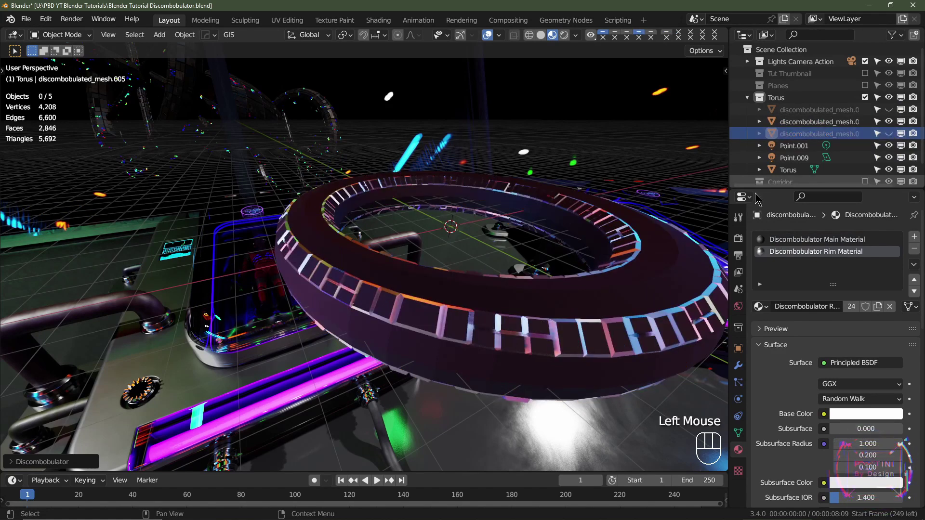
click(458, 326)
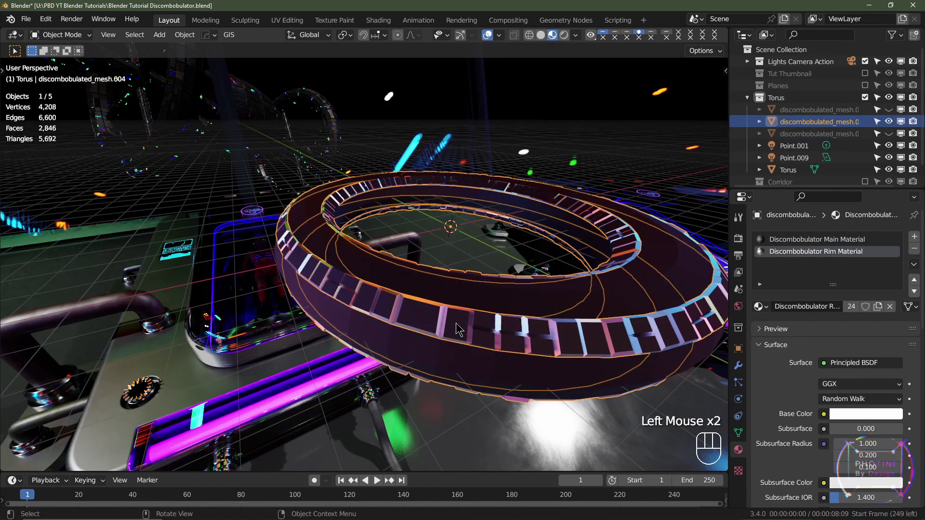
key(Delete)
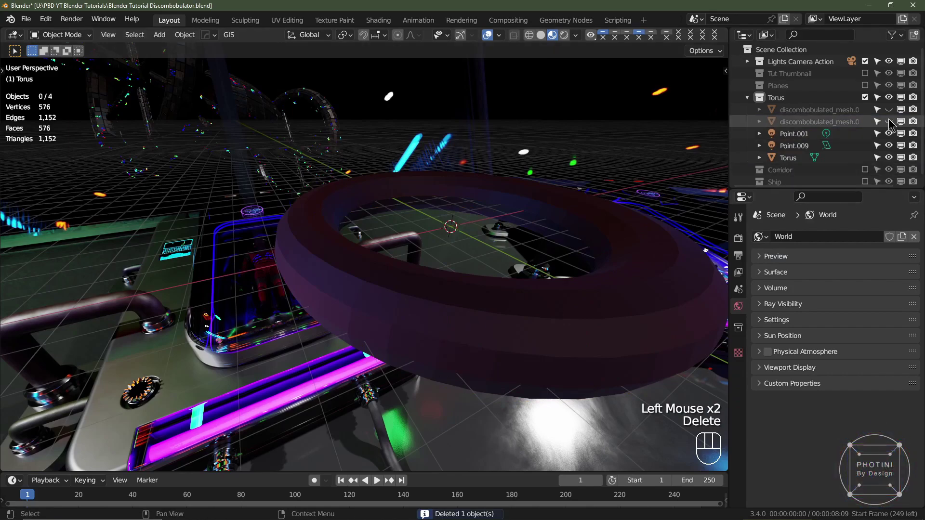
click(891, 122)
click(893, 113)
Step: Compare the plain Torus against the greebled ring by hiding and re-showing both discombobulated meshes
drag(489, 352, 541, 322)
scroll(up, 3)
drag(553, 277, 494, 305)
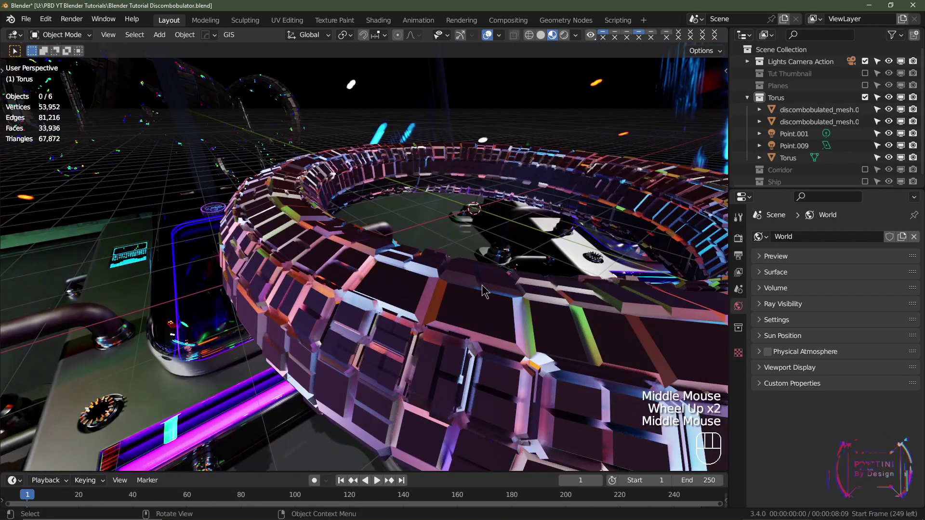
scroll(down, 3)
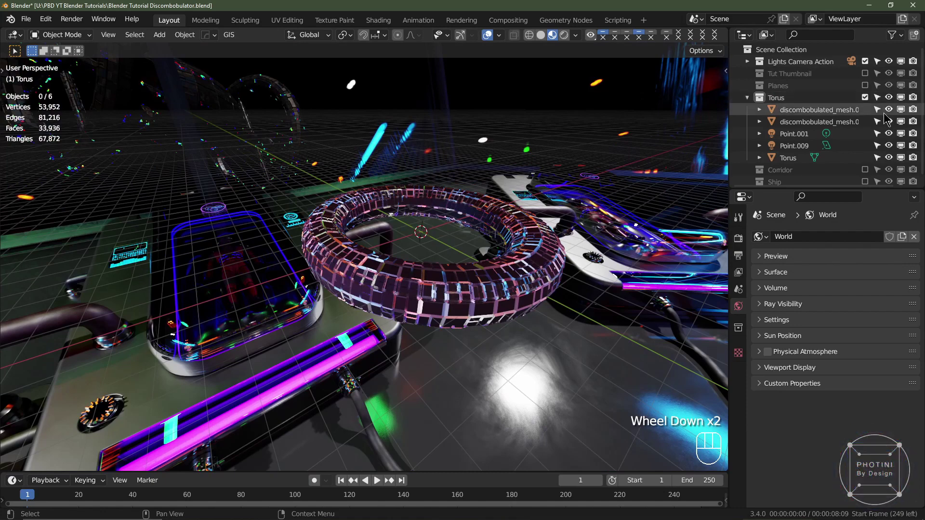
click(888, 115)
click(889, 124)
click(778, 162)
click(787, 241)
click(792, 257)
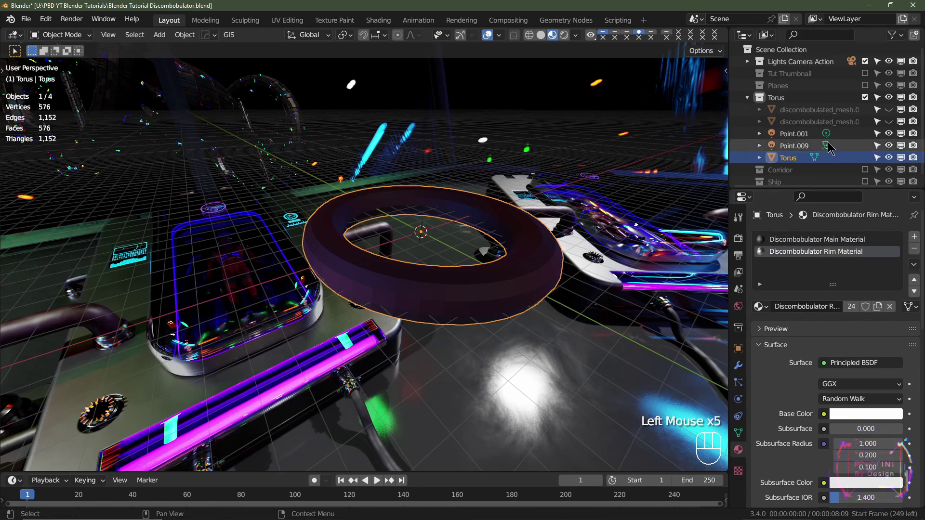
click(887, 117)
click(889, 126)
Step: Orbit in close to inspect the greeble panels, then back out to the whole ring
scroll(up, 3)
drag(404, 331, 382, 307)
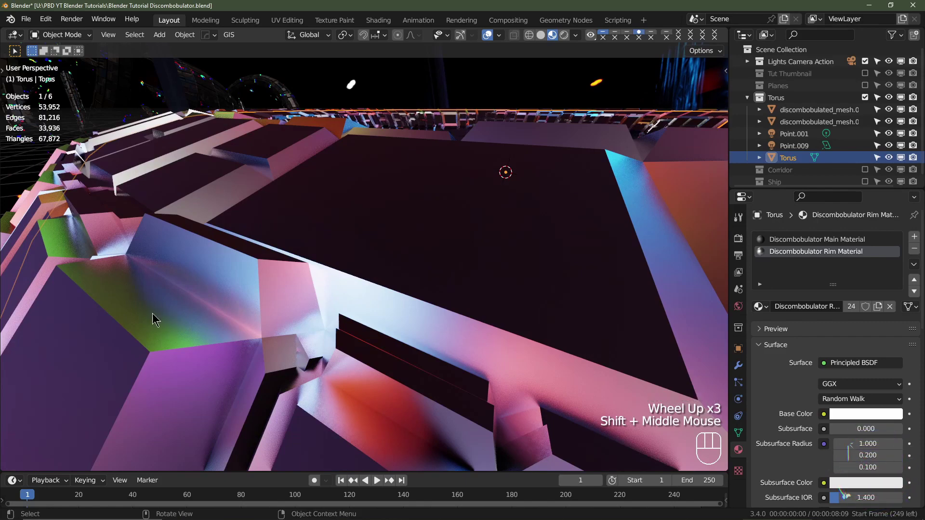
middle_click(171, 333)
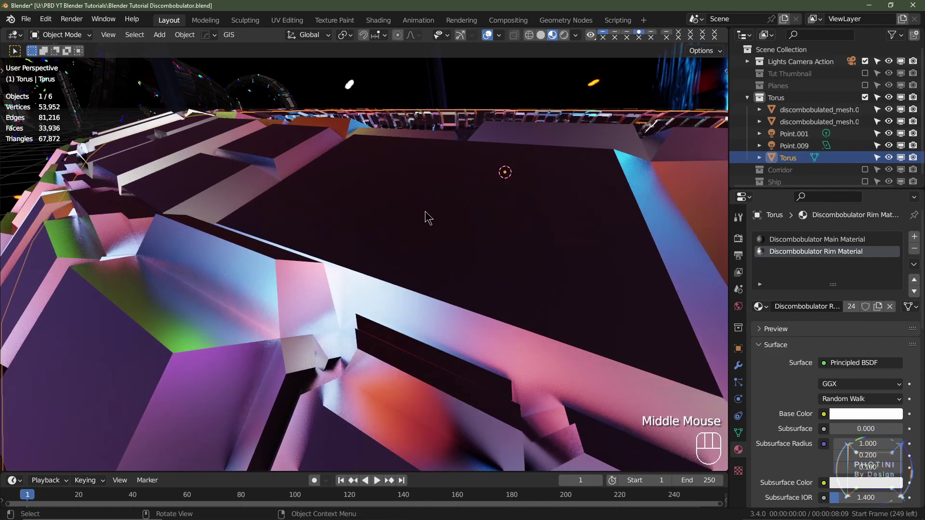
drag(431, 221, 448, 230)
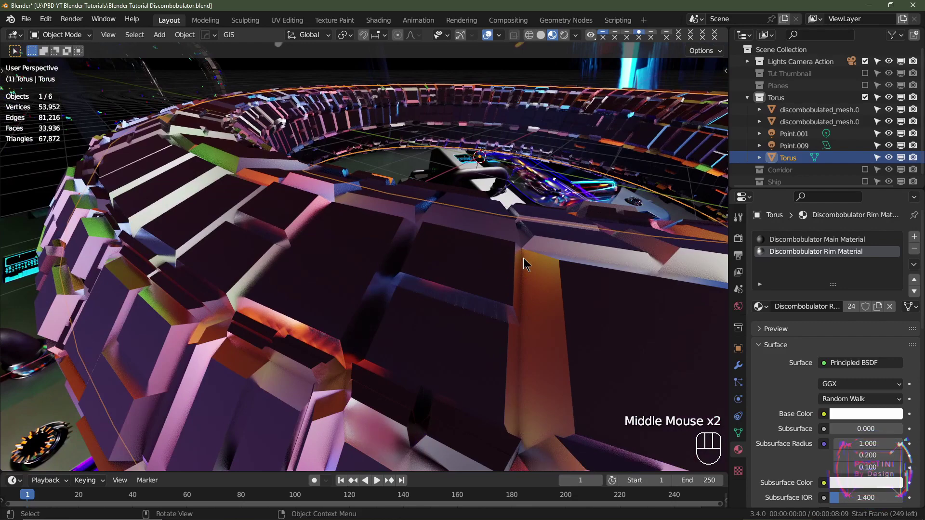
scroll(down, 3)
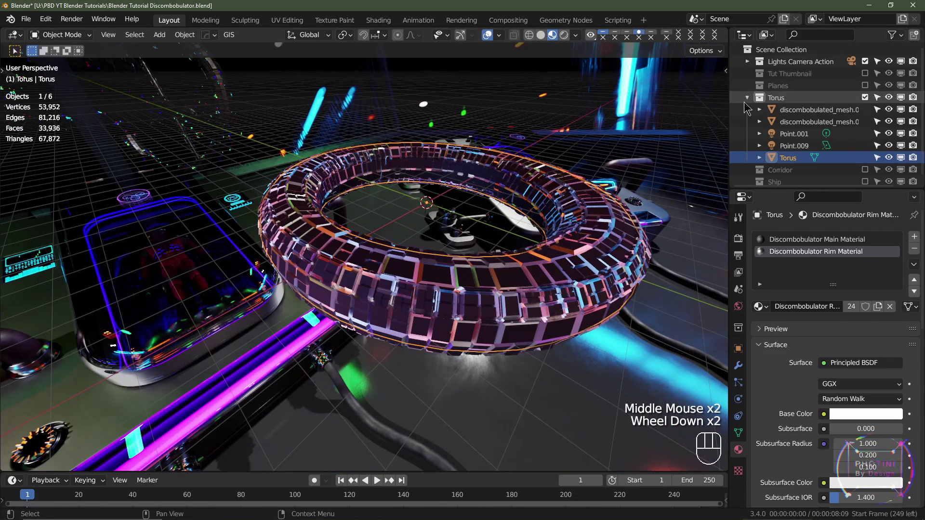
Step: Exclude the Torus collection from the scene, enable Corridor and switch to the camera view
click(748, 105)
click(866, 98)
click(868, 111)
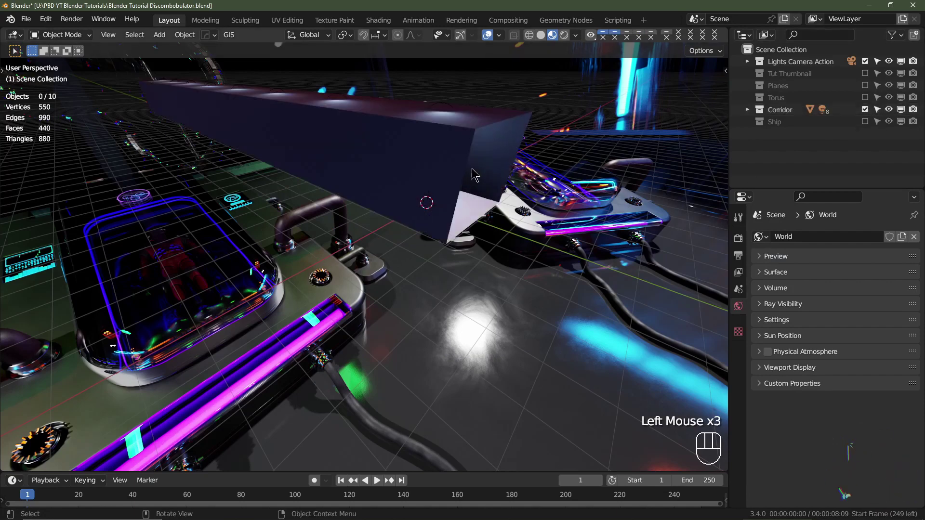
key(KP_0)
scroll(up, 3)
Step: Select the Corridor object and disable its Array modifier's viewport display, leaving one section
click(425, 241)
scroll(up, 3)
middle_click(427, 251)
click(374, 240)
scroll(up, 3)
drag(410, 272, 397, 318)
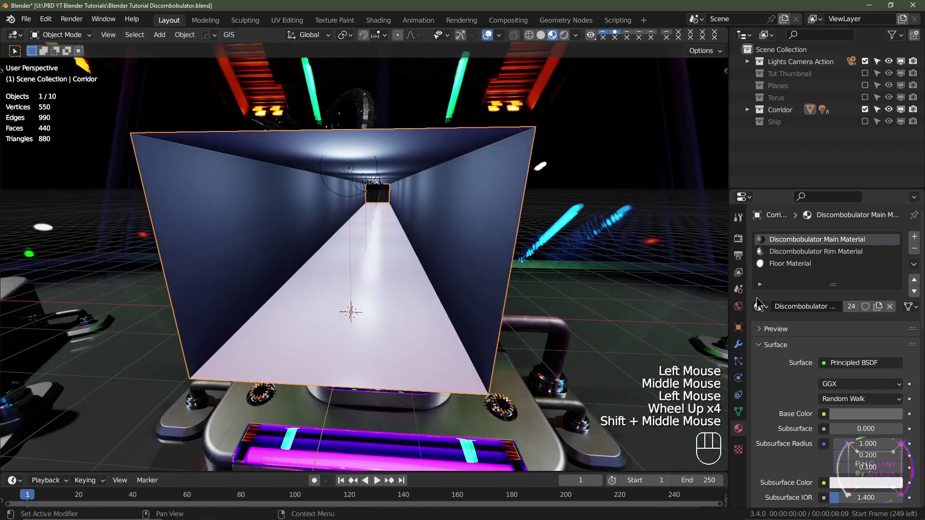
click(742, 347)
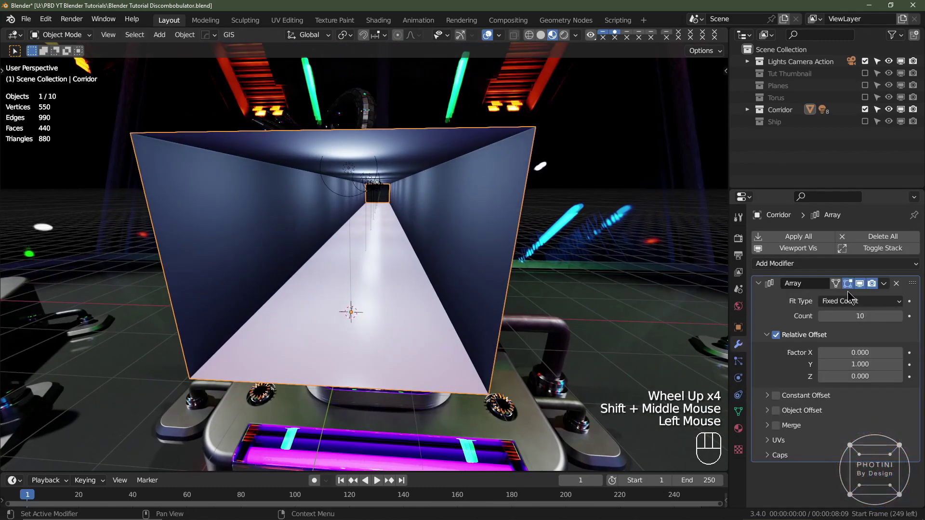
click(864, 285)
drag(427, 320, 424, 324)
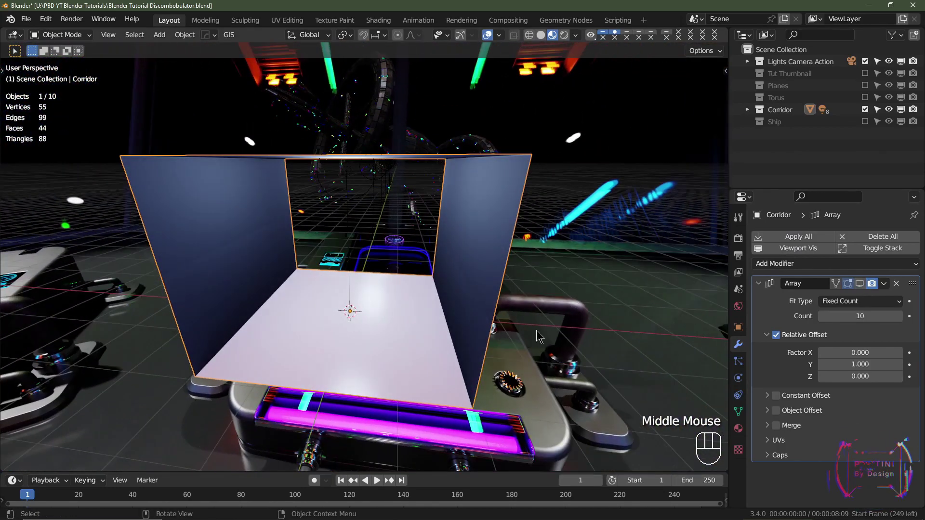
Step: Review the Corridor's Main, Rim and Floor material slots
click(746, 430)
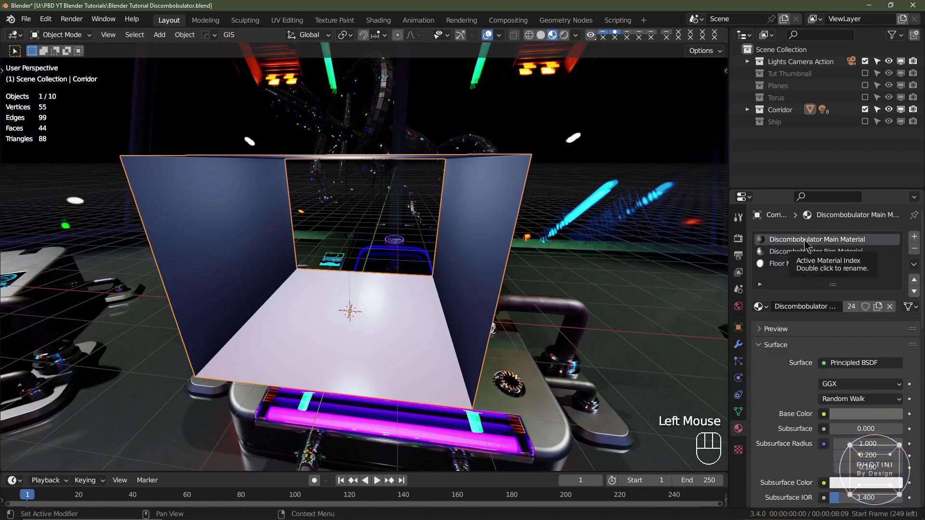
click(805, 245)
click(801, 254)
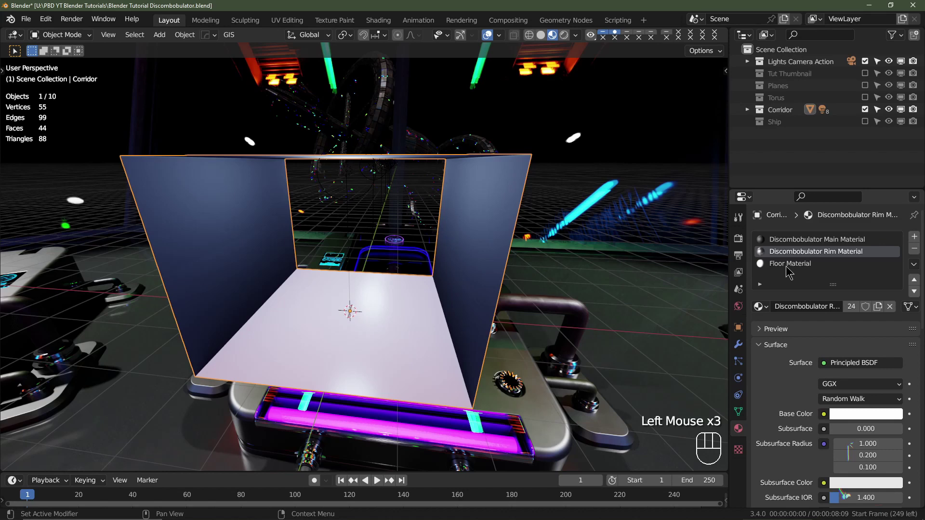
click(787, 272)
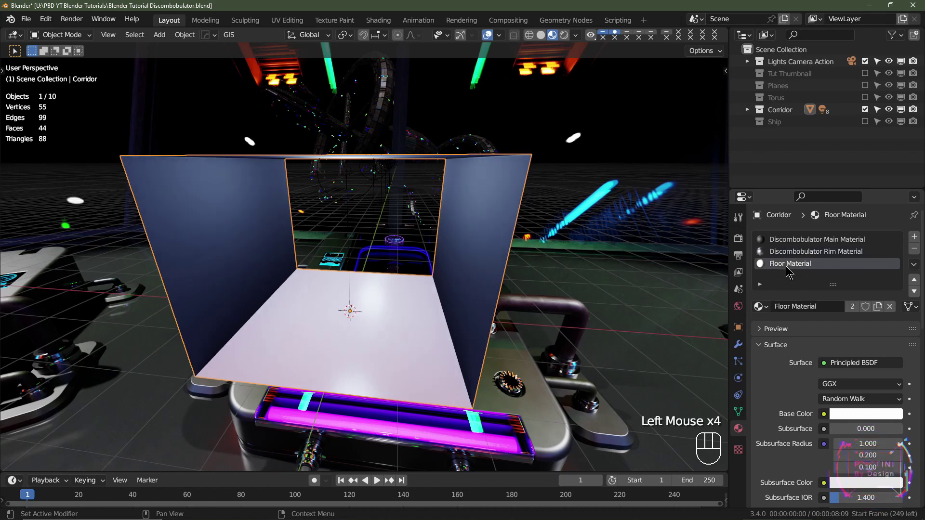
drag(404, 339, 379, 334)
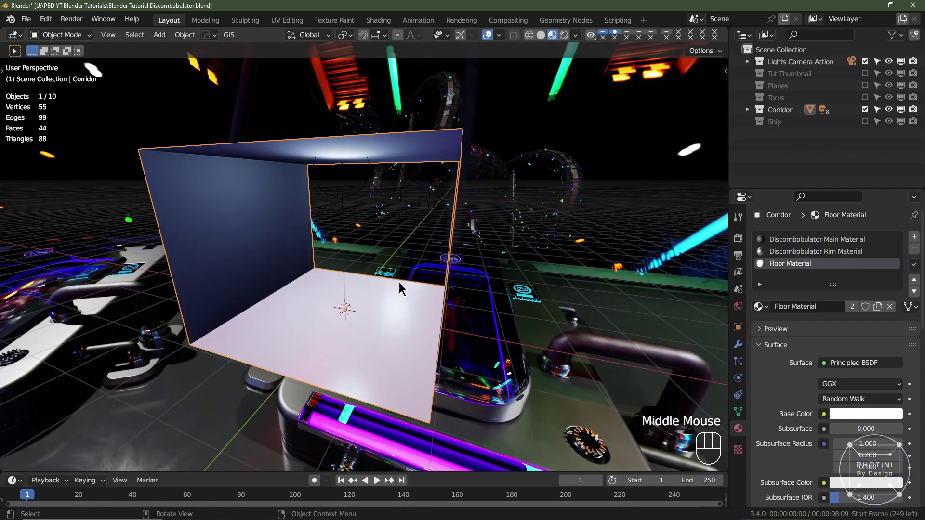
Step: Orbit the corridor section to check which way its wall faces point
drag(395, 292, 397, 301)
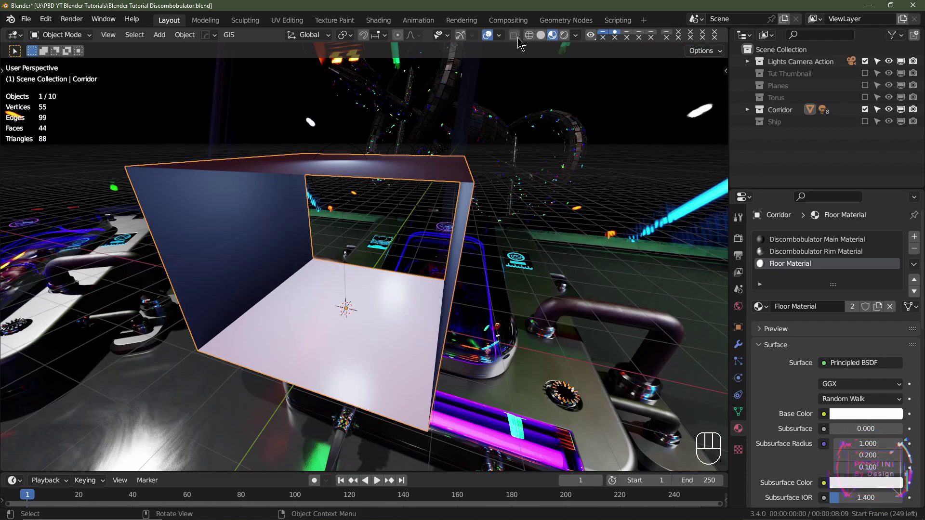
drag(499, 40, 364, 280)
drag(231, 271, 208, 267)
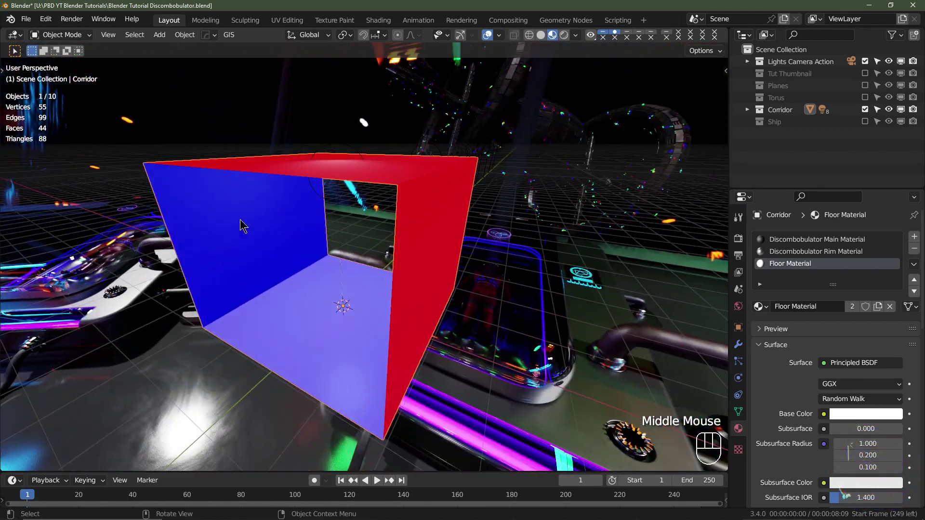
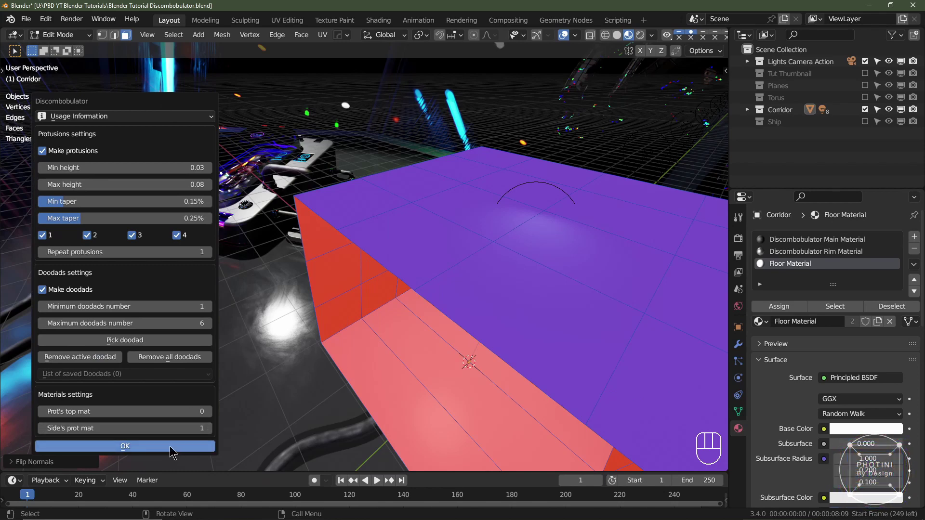
Step: Orbit around and below the trial discombobulated mesh to inspect it
drag(551, 299, 571, 281)
drag(487, 288, 539, 301)
drag(485, 260, 465, 235)
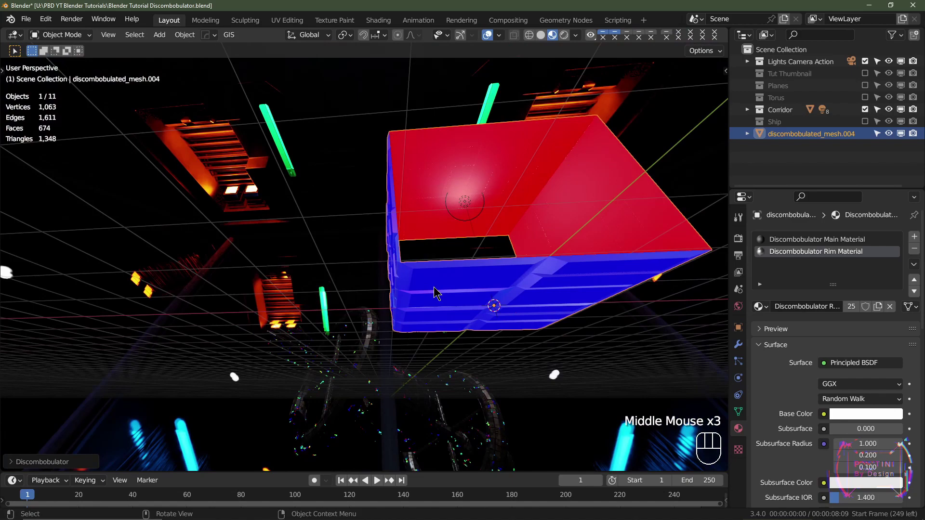
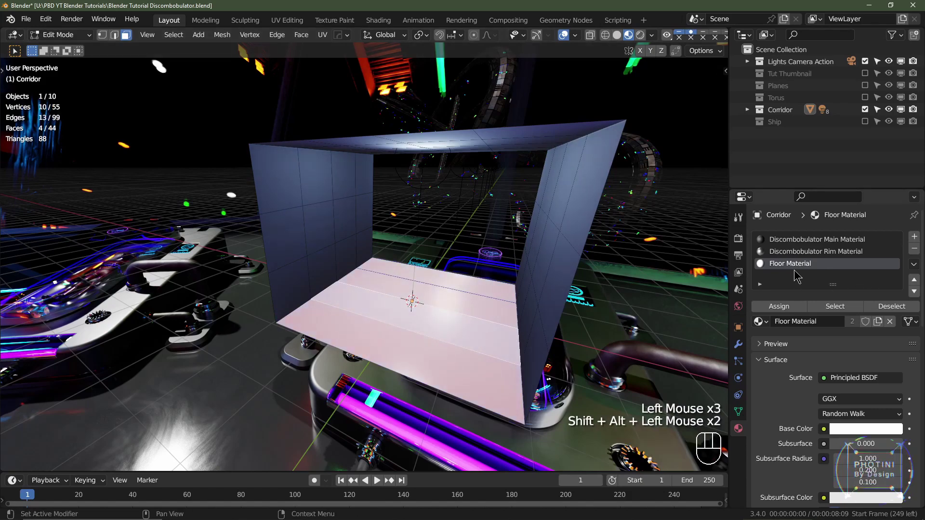
Step: Discombobulate the selected corridor wall and ceiling faces into discombobulated_mesh.004 and select it
click(783, 311)
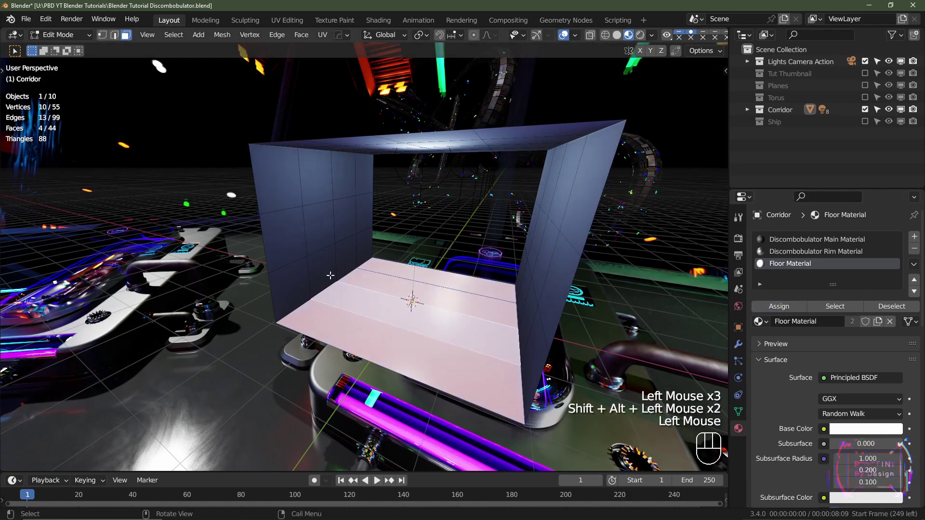
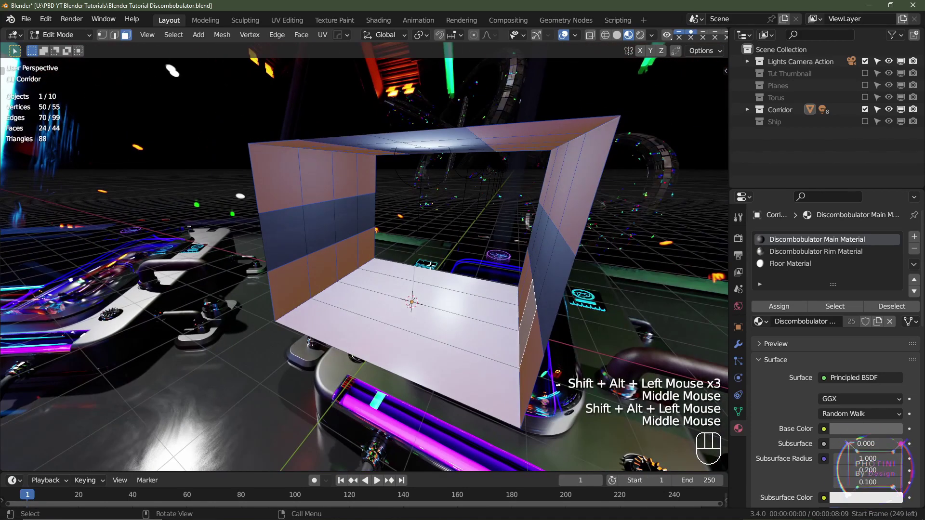
key(shift+a)
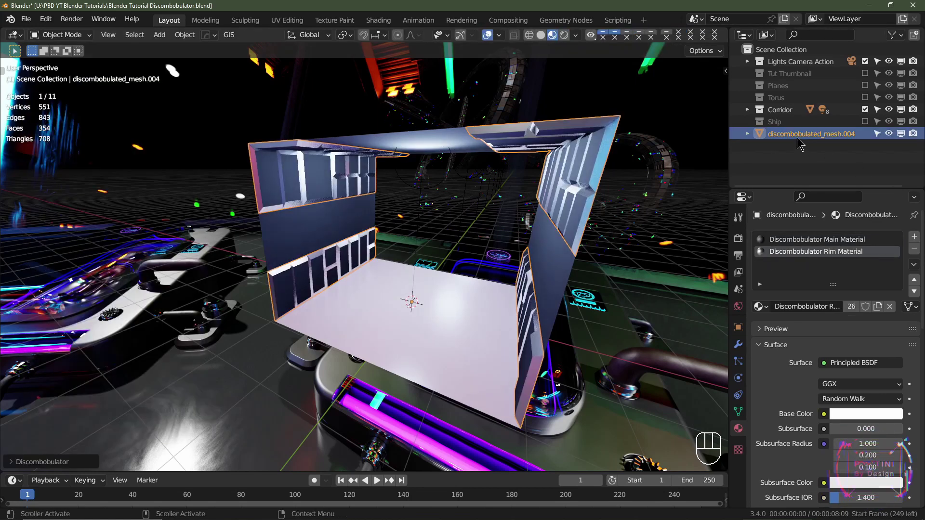
click(749, 110)
scroll(down, 3)
scroll(down, 3)
Step: Expand the Corridor collection to show the new mesh and orbit the detailed corridor
click(790, 181)
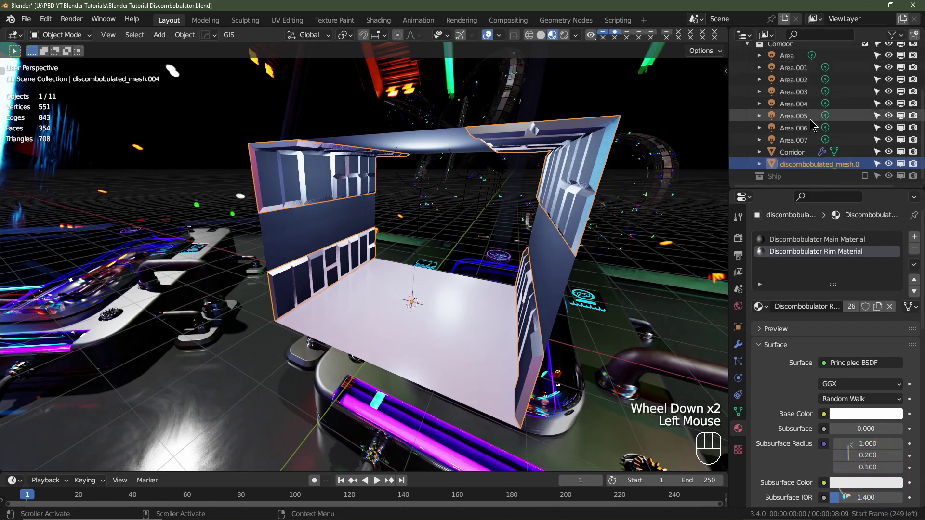
scroll(up, 3)
scroll(down, 3)
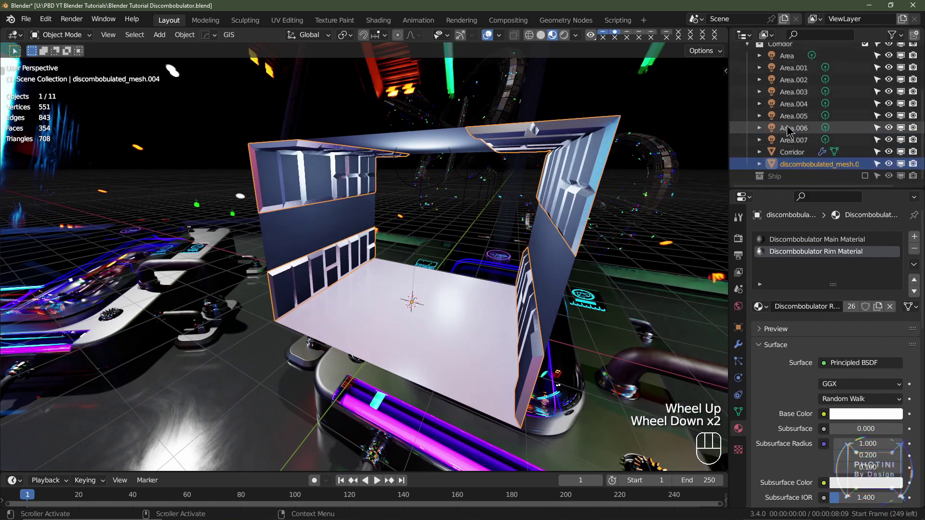
drag(424, 229, 424, 221)
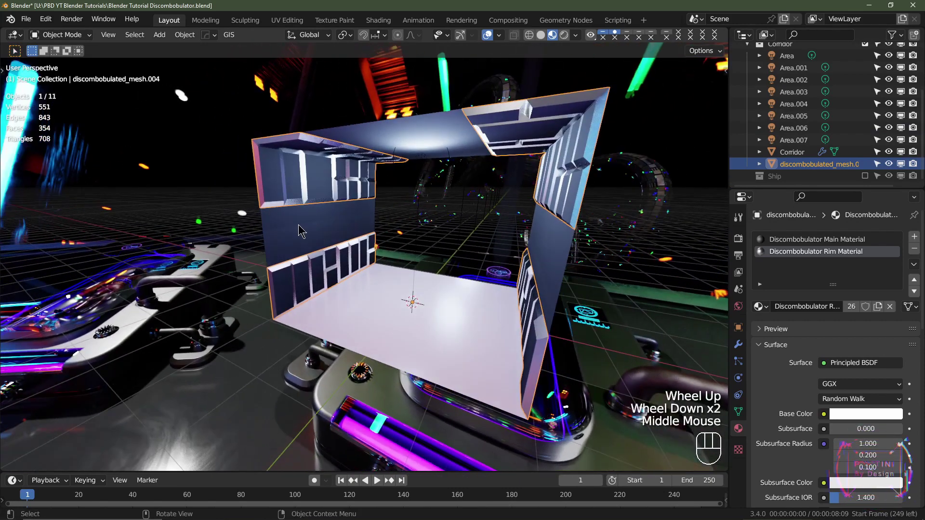
Step: Run a two-repeat Discombobulator pass on the Corridor walls and orbit inside to inspect the chunkier panels
click(284, 230)
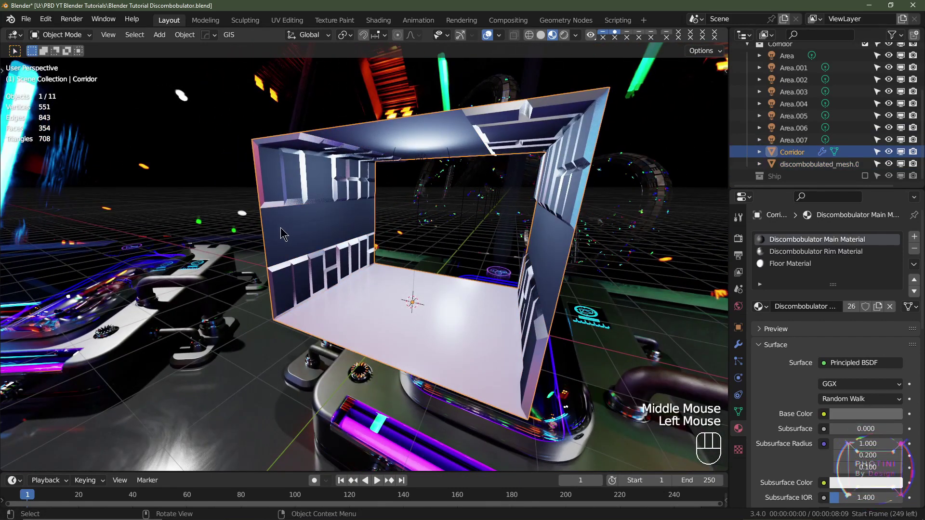
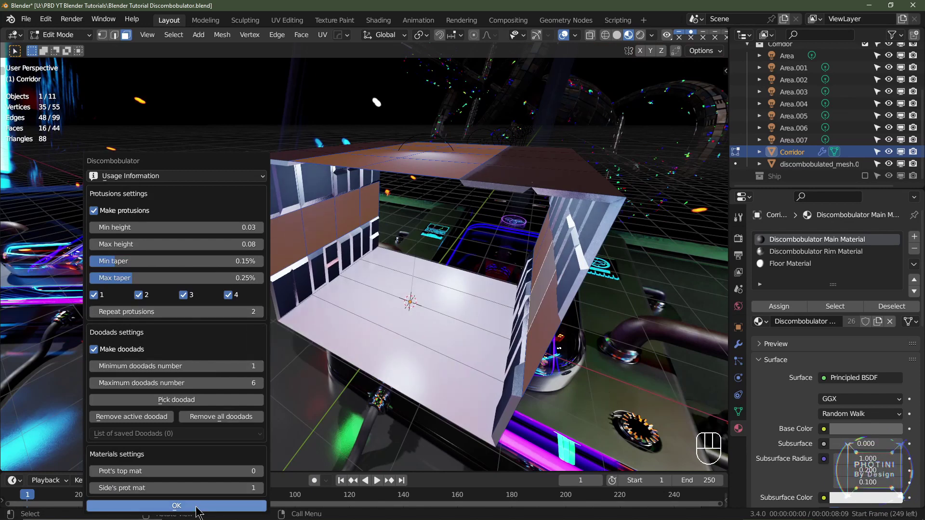
drag(440, 342, 460, 303)
scroll(up, 3)
drag(466, 293, 457, 317)
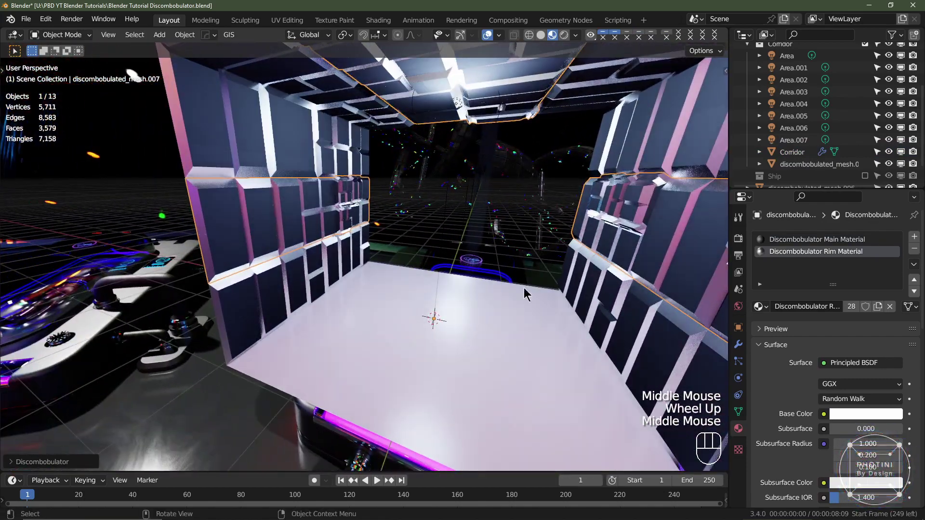
scroll(down, 3)
scroll(down, 3)
scroll(down, 3)
Step: Compare the corridor detail meshes by visibility and delete the unwanted one
click(890, 180)
click(836, 170)
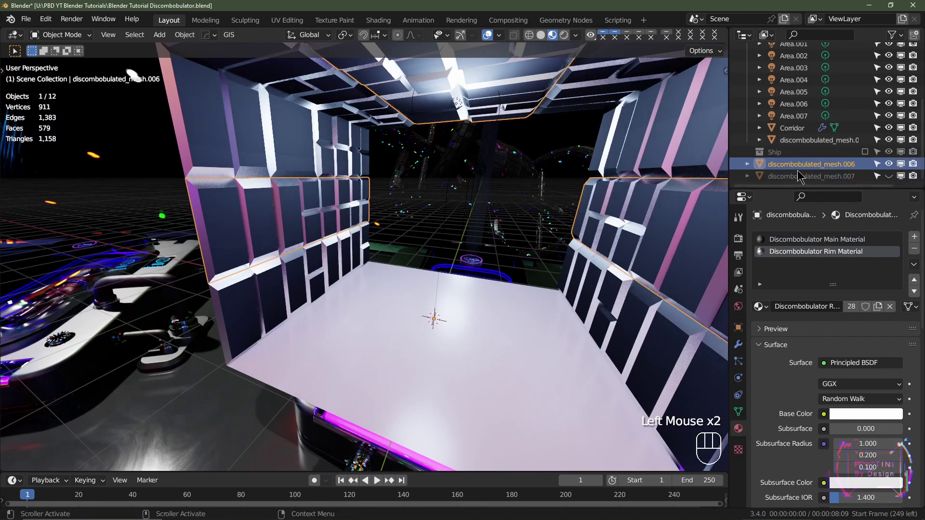
drag(890, 168, 891, 171)
click(891, 178)
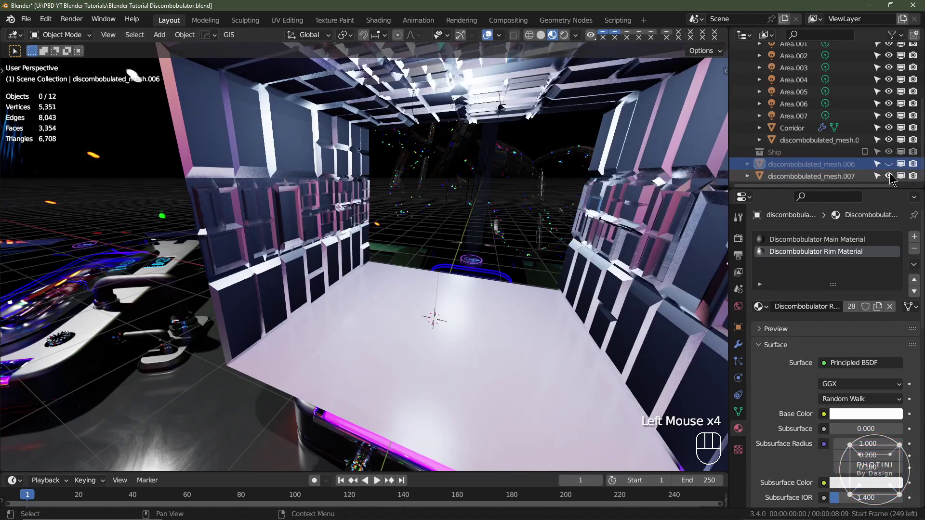
click(891, 178)
click(891, 165)
click(823, 165)
key(Delete)
click(892, 179)
click(810, 180)
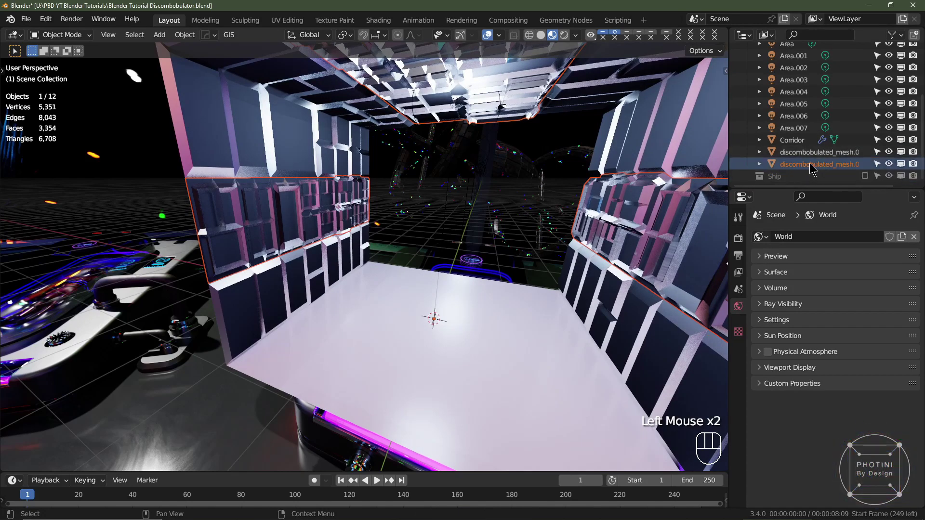
Step: Join the remaining wall-detail meshes into one object with Ctrl+J and cancel a test move
click(810, 164)
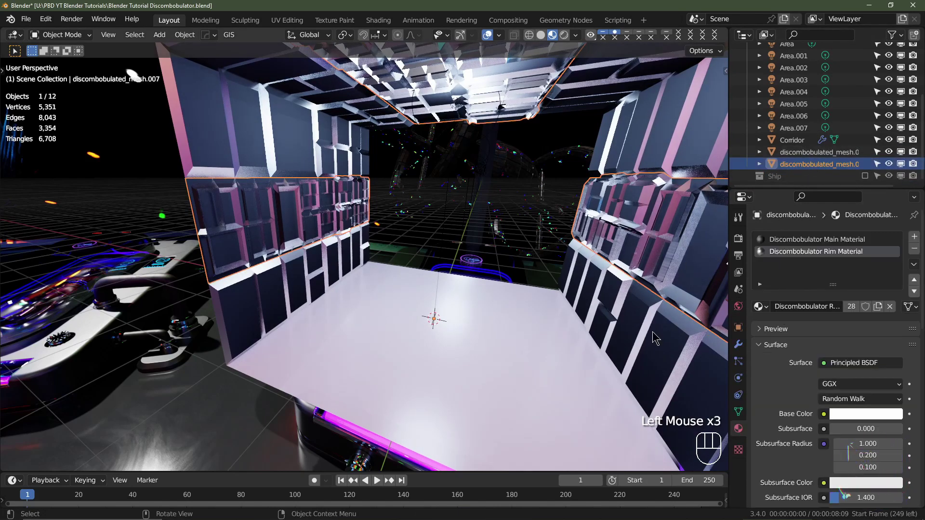
click(665, 358)
scroll(down, 3)
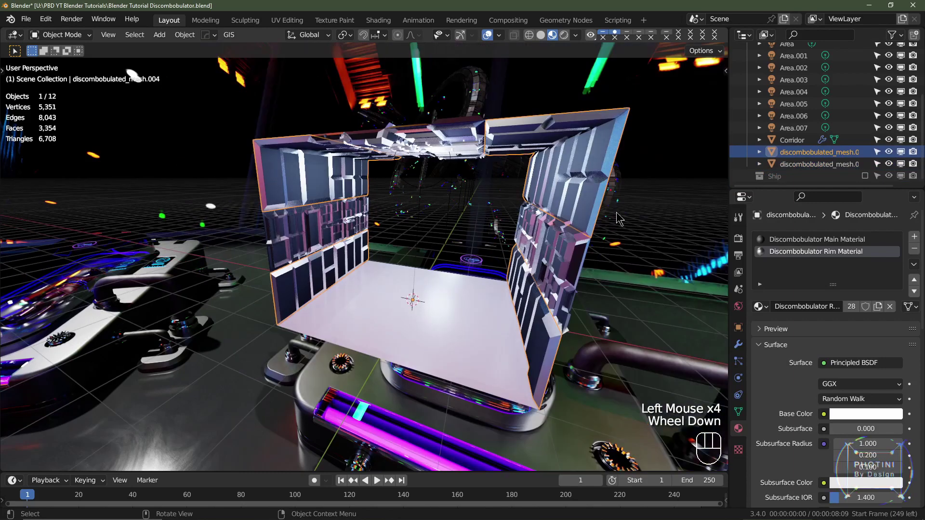
click(809, 168)
key(ctrl+j)
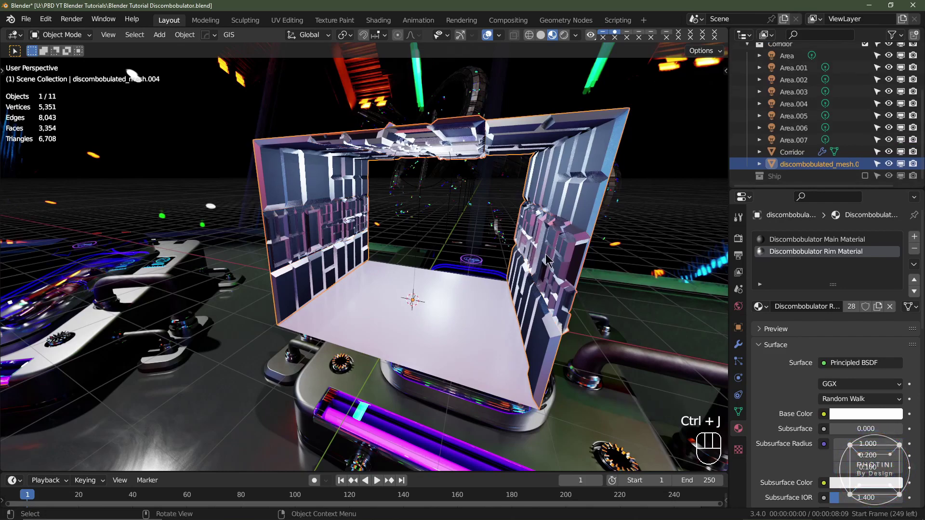
key(j)
key(j)
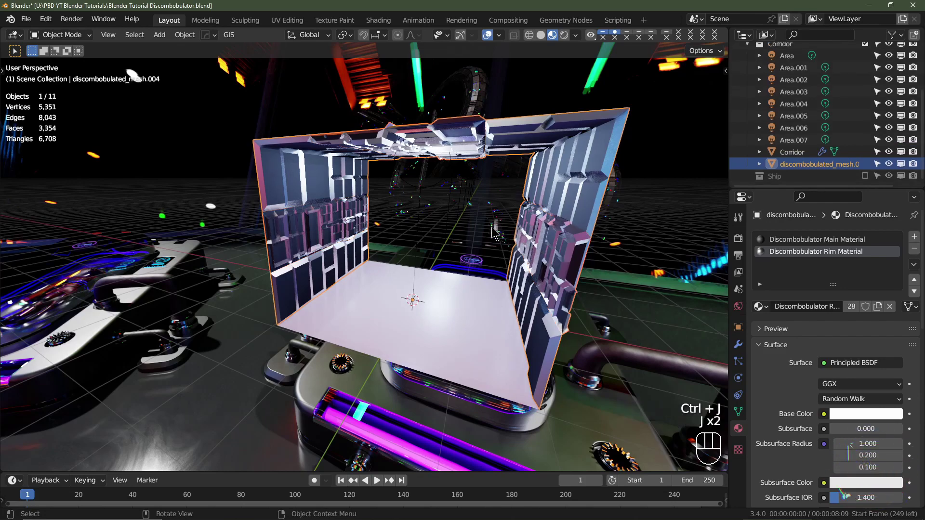
key(g)
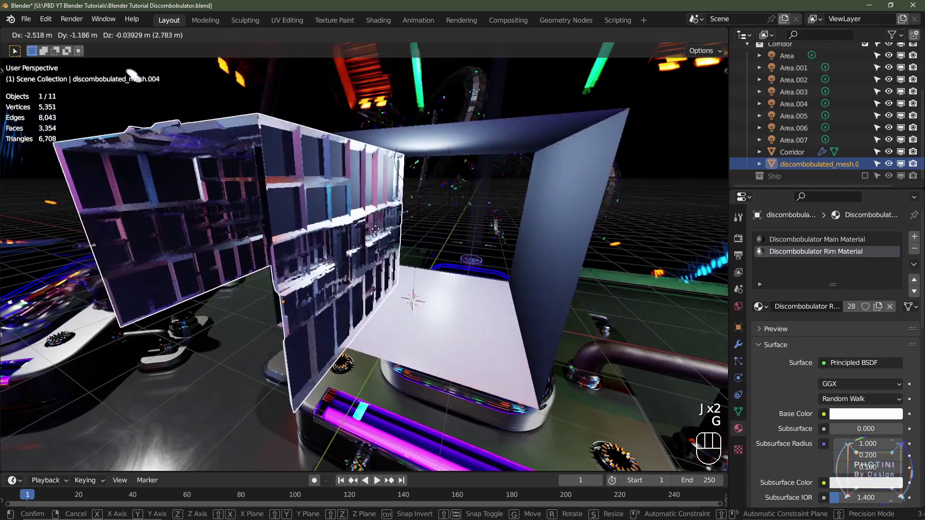
click(430, 331)
scroll(down, 3)
scroll(down, 3)
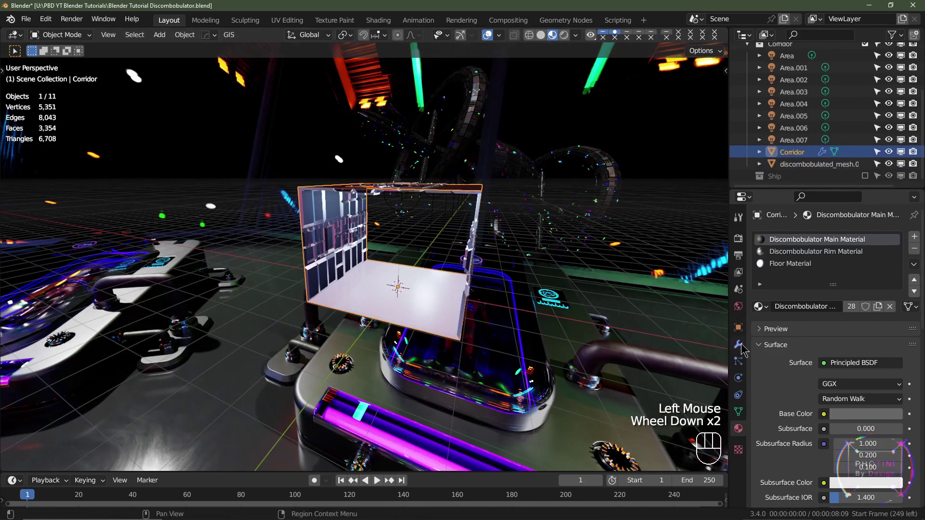
Step: Re-enable the Corridor's Array modifier in the viewport
click(743, 348)
scroll(up, 3)
drag(426, 313, 404, 299)
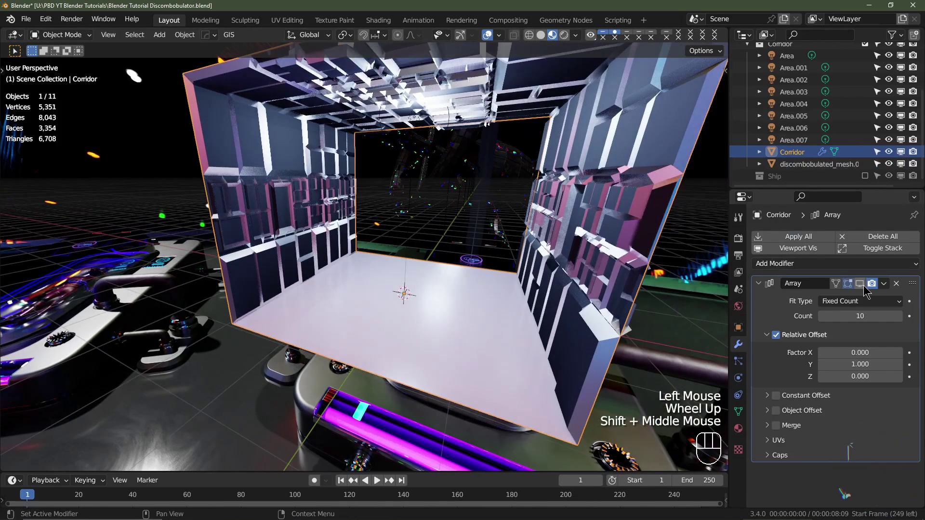
click(862, 285)
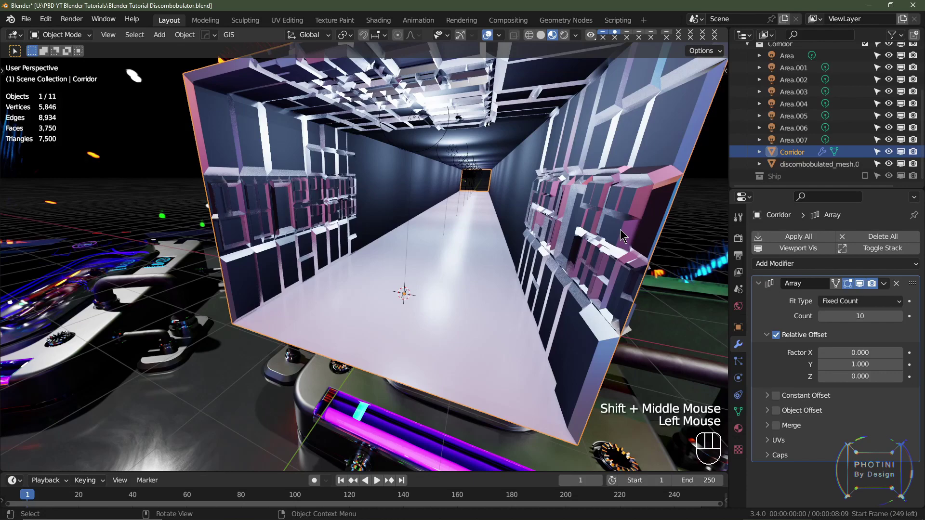
Step: Copy the Corridor's modifiers onto the joined detail mesh with Ctrl+L so the panels repeat
click(624, 206)
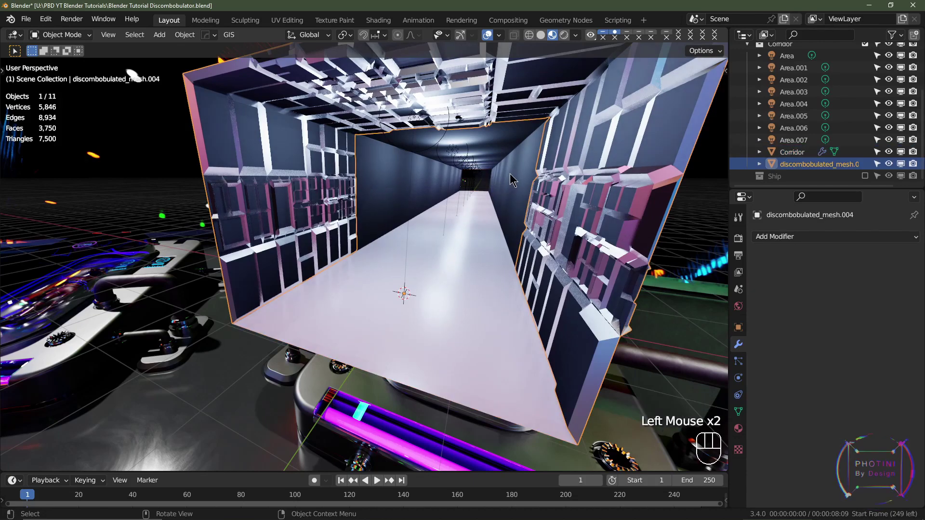
click(512, 176)
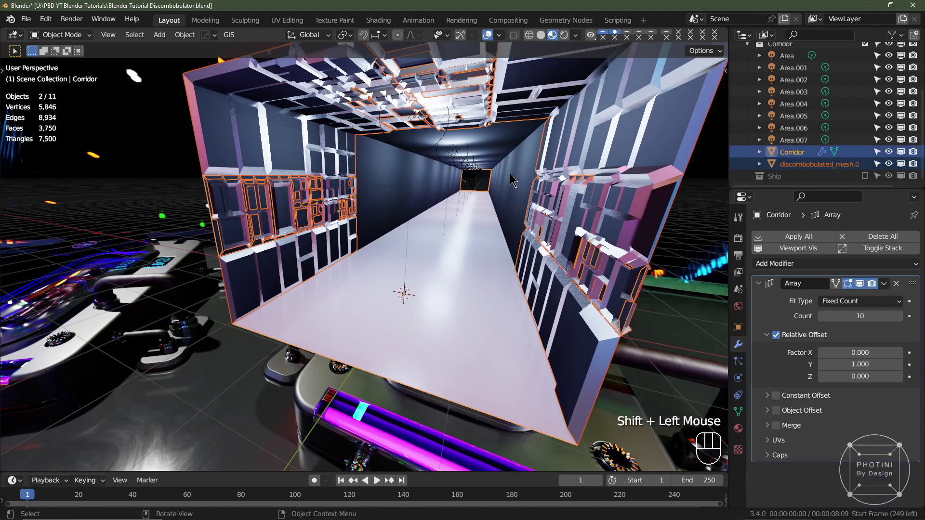
key(ctrl+l)
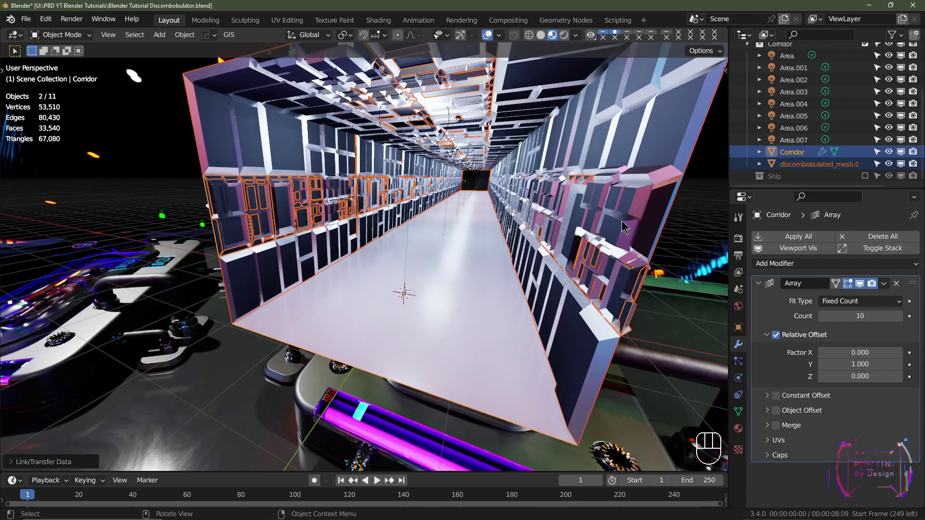
Step: Move the view inside and look along the length of the repeated corridor
drag(582, 275, 618, 289)
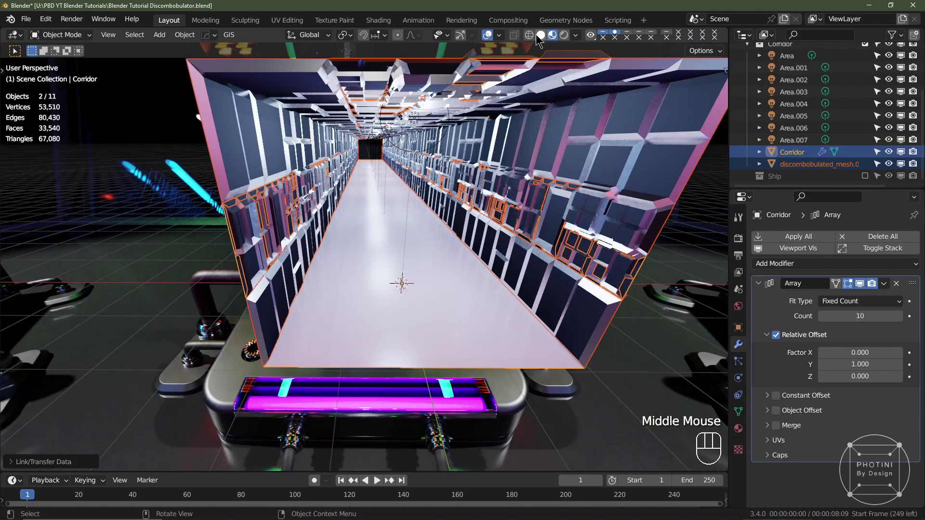
click(487, 42)
scroll(up, 3)
drag(573, 276, 543, 309)
drag(542, 309, 529, 292)
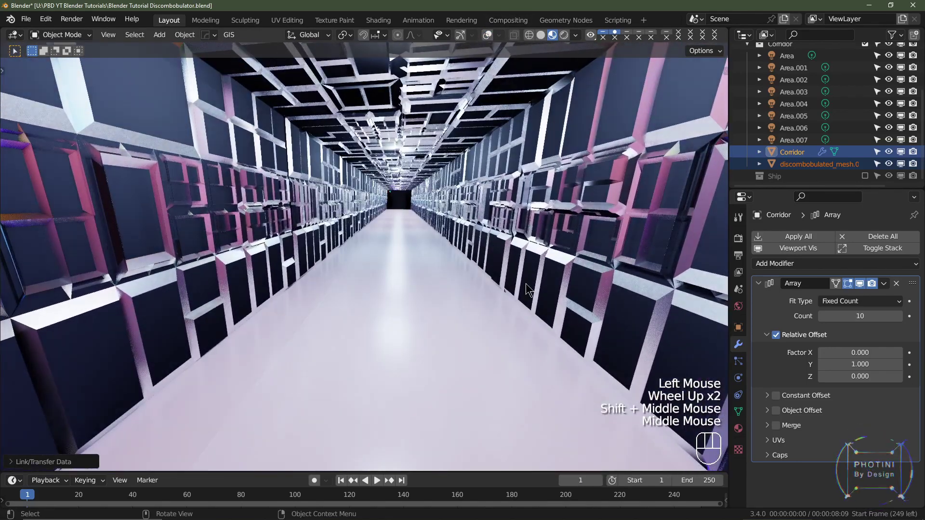
scroll(down, 3)
scroll(down, 3)
drag(521, 289, 522, 290)
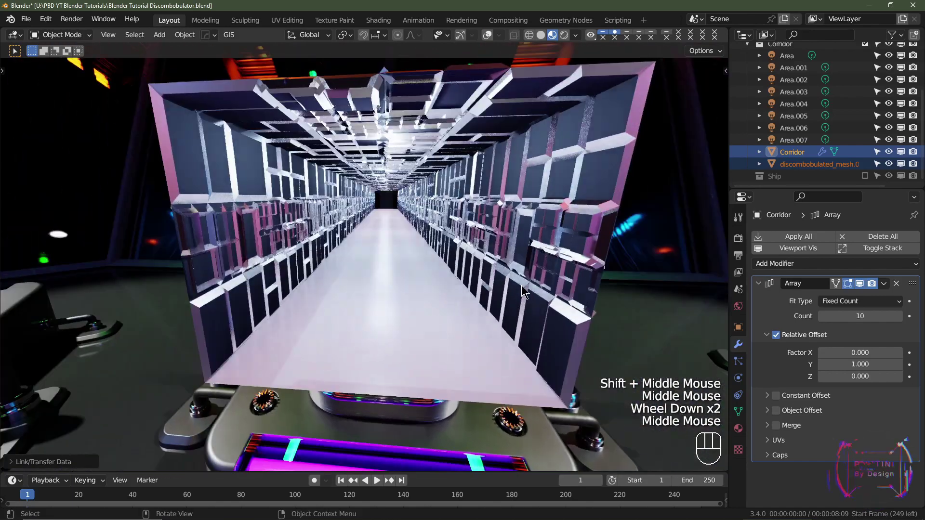
Step: Add a Bevel modifier above the array and raise it to 3 segments
scroll(up, 3)
drag(553, 271, 500, 272)
middle_click(504, 277)
click(759, 284)
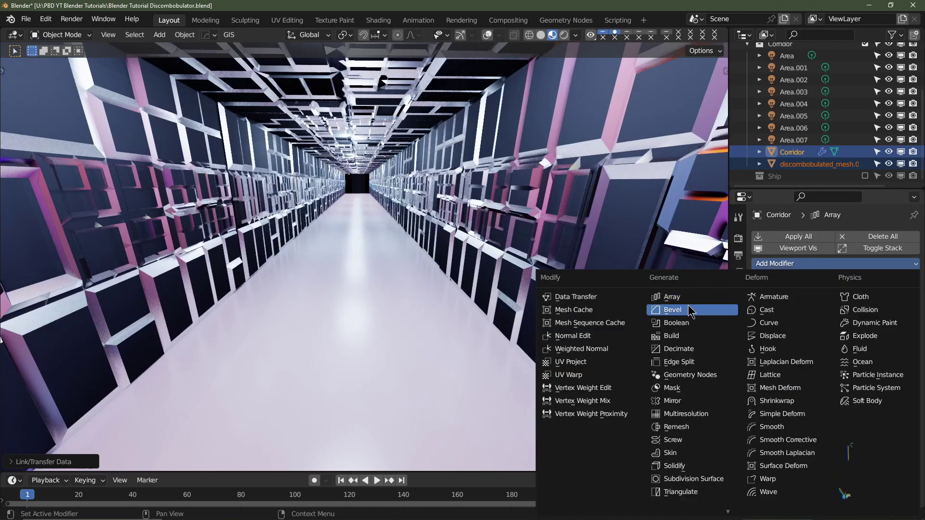
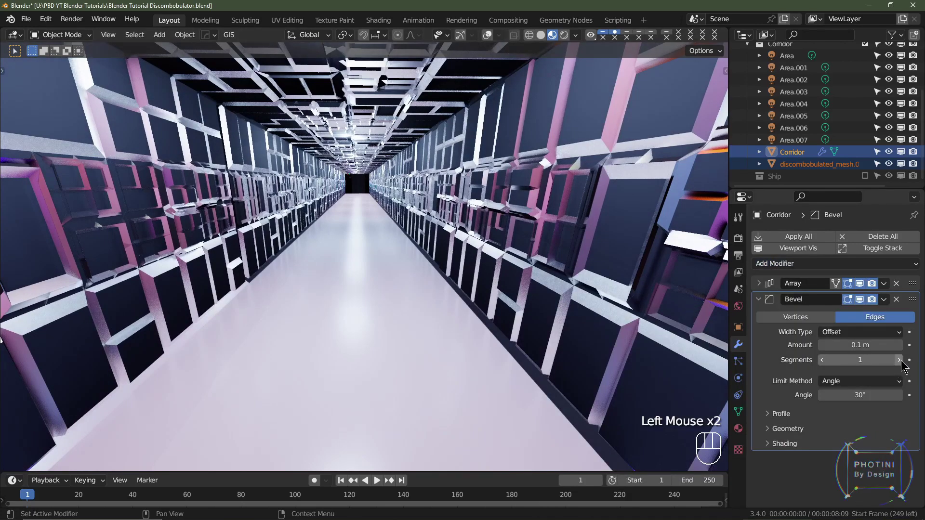
double_click(903, 362)
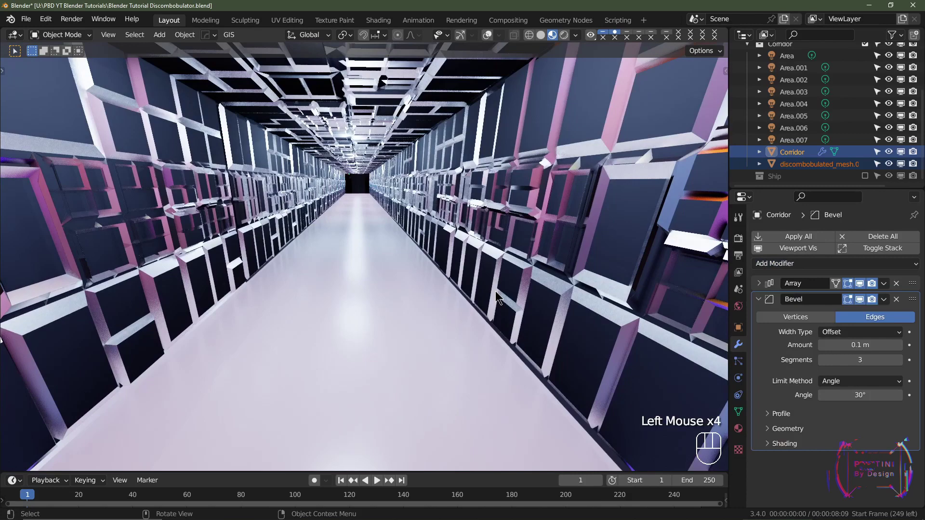
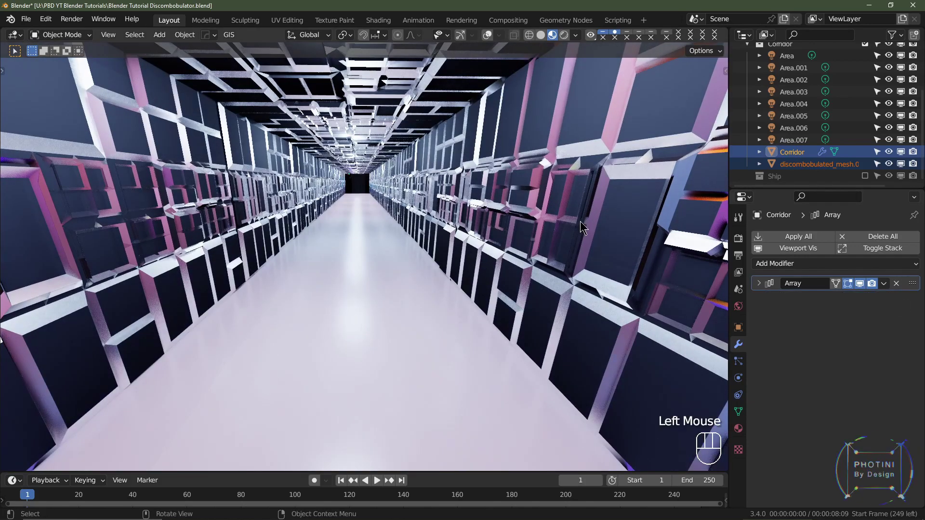
Step: Give the wall-detail mesh its own Bevel modifier with 3 segments and check it from the camera
click(615, 212)
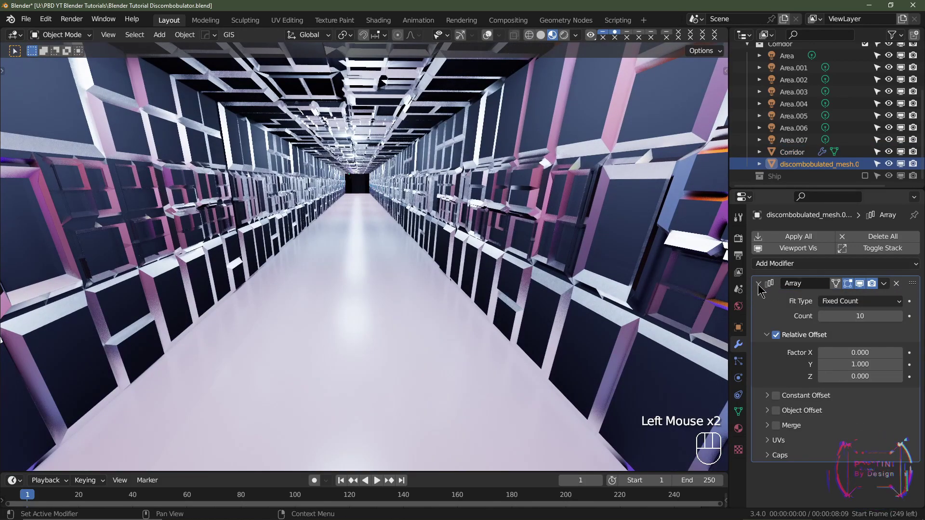
drag(759, 287, 781, 271)
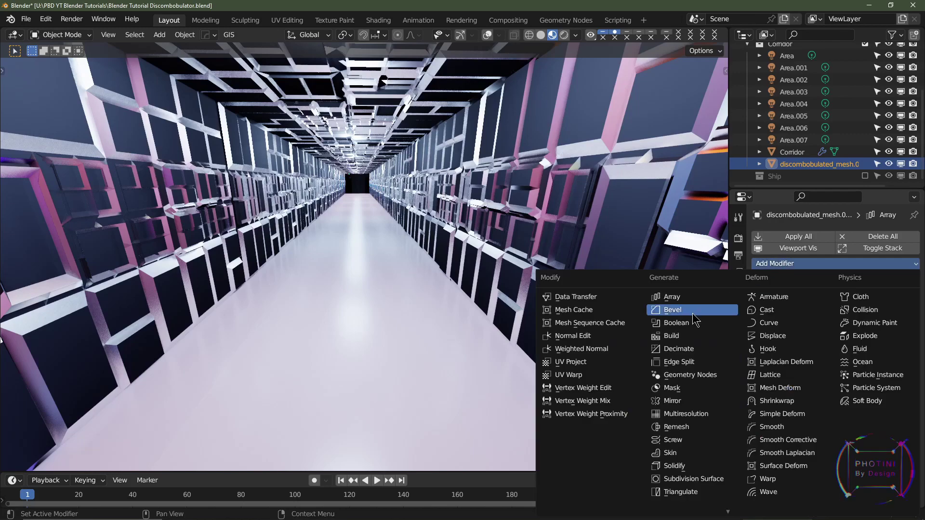
click(695, 317)
click(901, 366)
drag(901, 366, 568, 247)
scroll(down, 3)
scroll(down, 3)
key(KP_0)
scroll(up, 3)
scroll(down, 3)
key(KP_0)
Step: Hide the wall-detail mesh, collapse the Corridor collection and include Tut Thumbnail, viewed through the camera
click(890, 164)
scroll(up, 3)
click(749, 112)
click(866, 111)
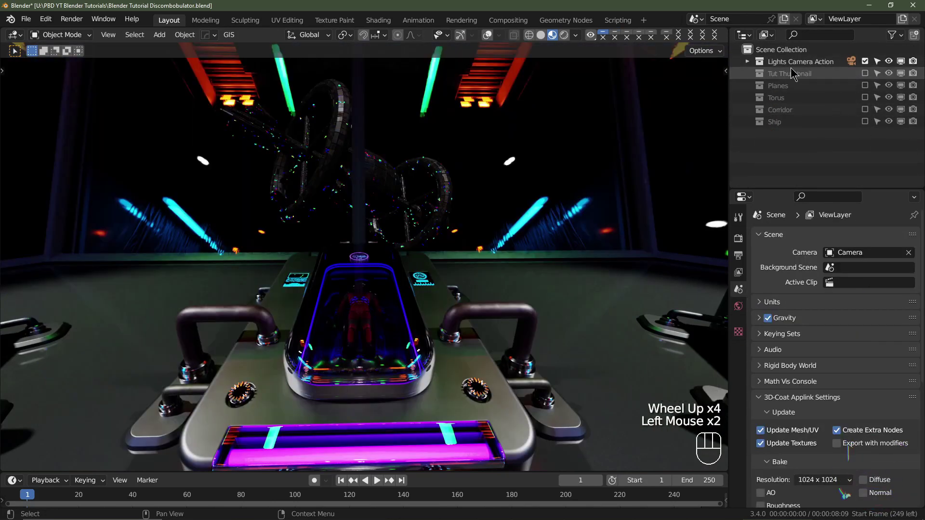
click(552, 212)
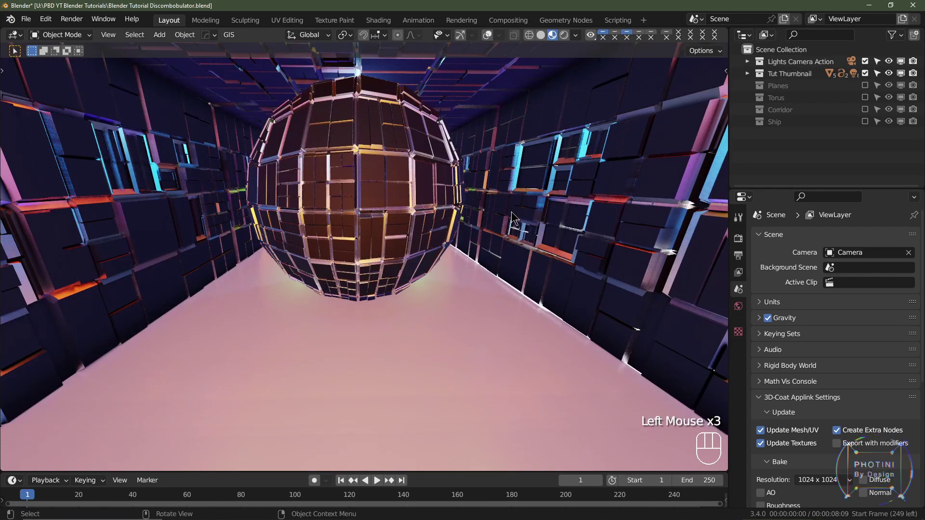
key(KP_0)
Step: Enable the corridor's Bevel modifier in the viewport and inspect the thumbnail framing
scroll(down, 3)
scroll(down, 3)
drag(582, 255, 562, 251)
scroll(up, 3)
click(625, 257)
scroll(up, 3)
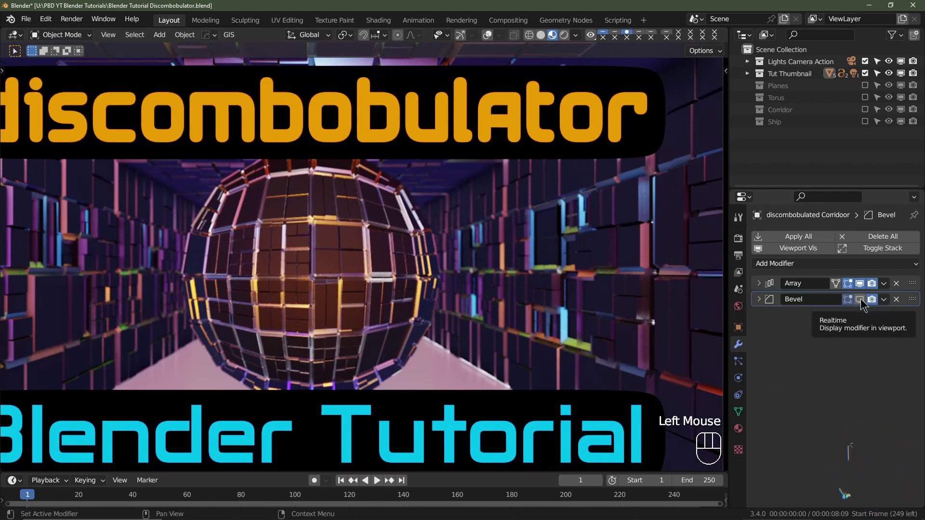
click(842, 307)
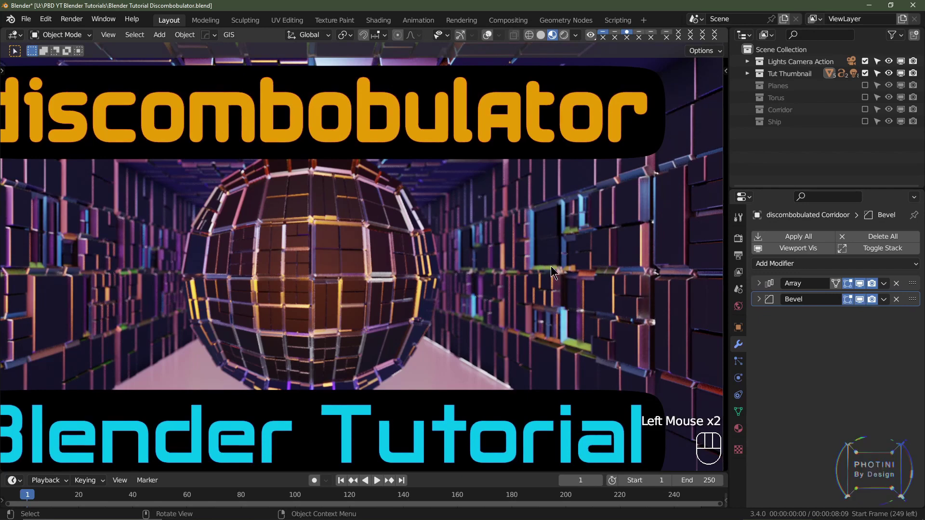
middle_click(512, 286)
scroll(down, 3)
scroll(up, 3)
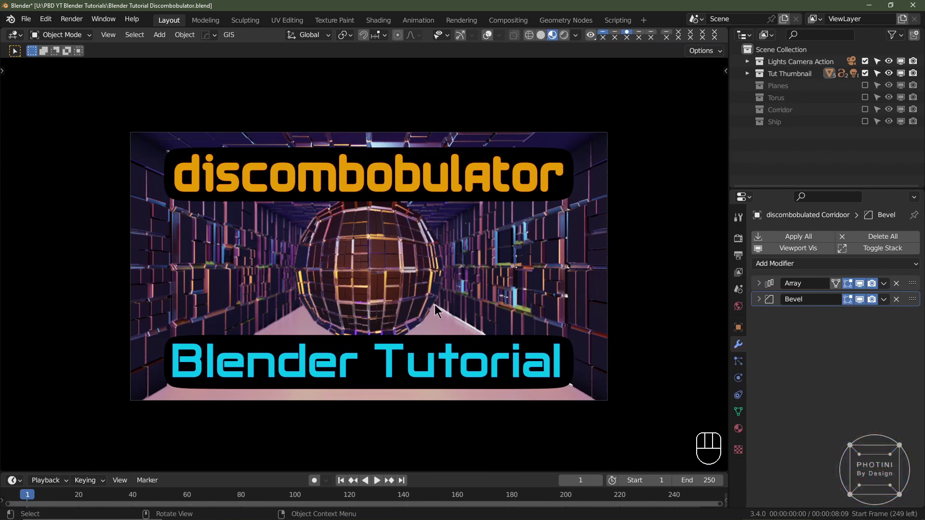